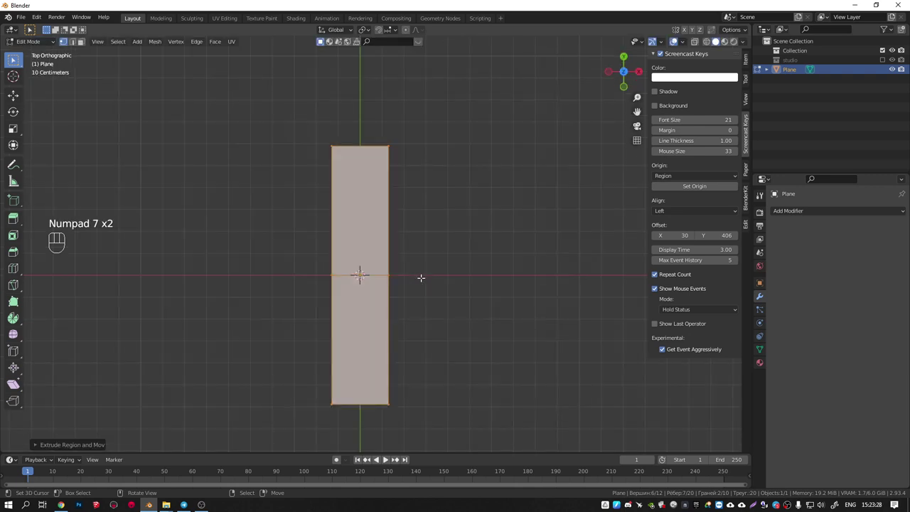
# Select all of the plank geometry before cutting the uneven ends.
pyautogui.press('shift+z')
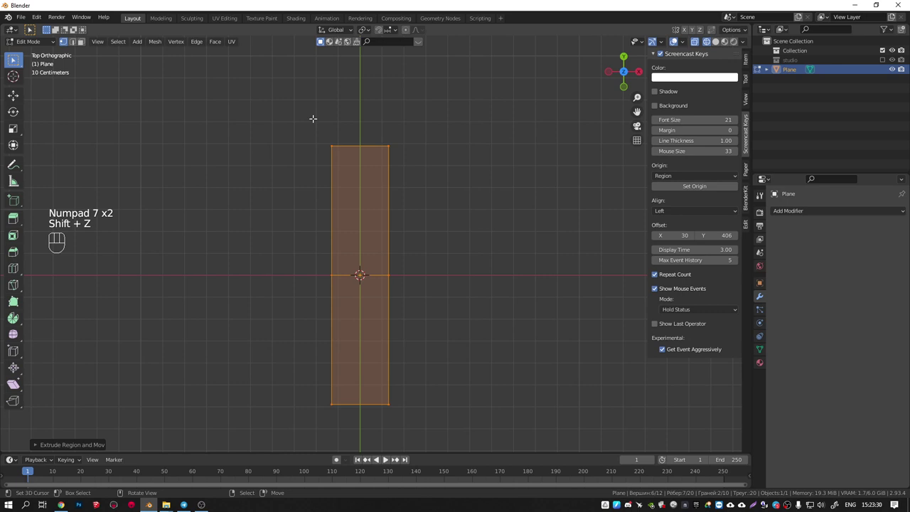
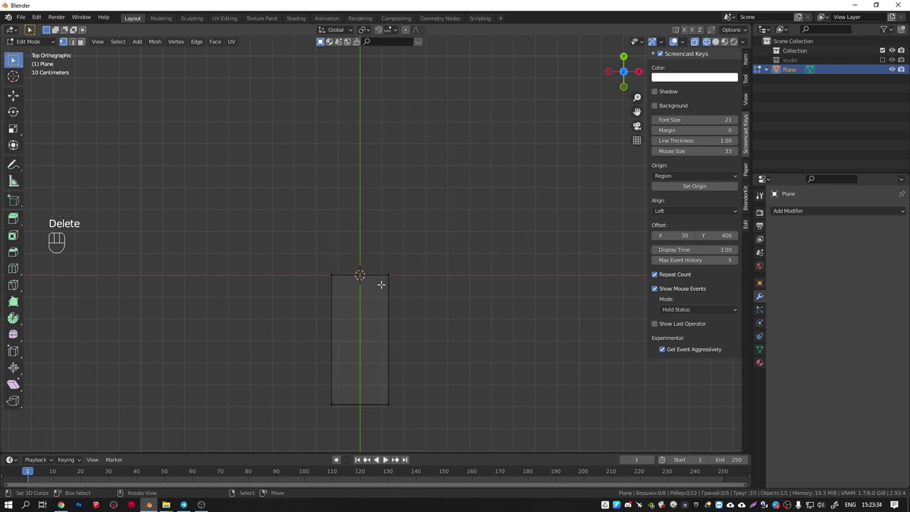
pyautogui.press('a')
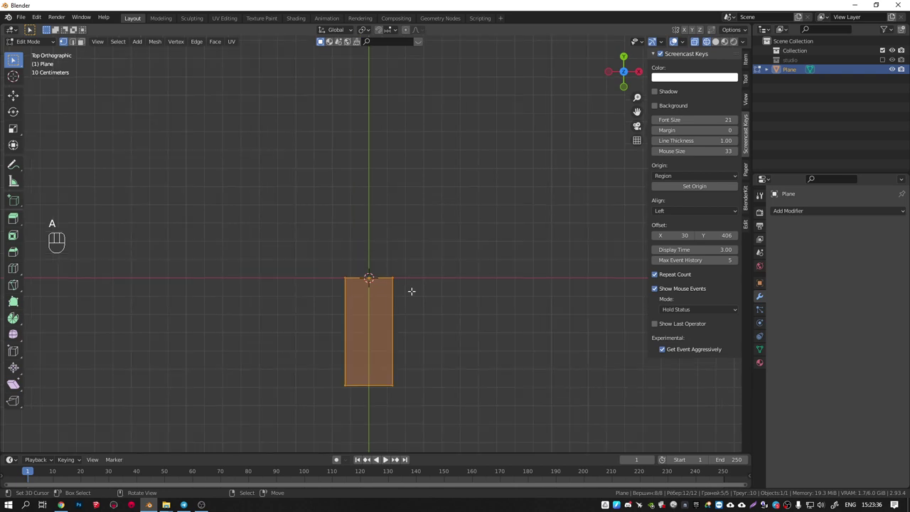
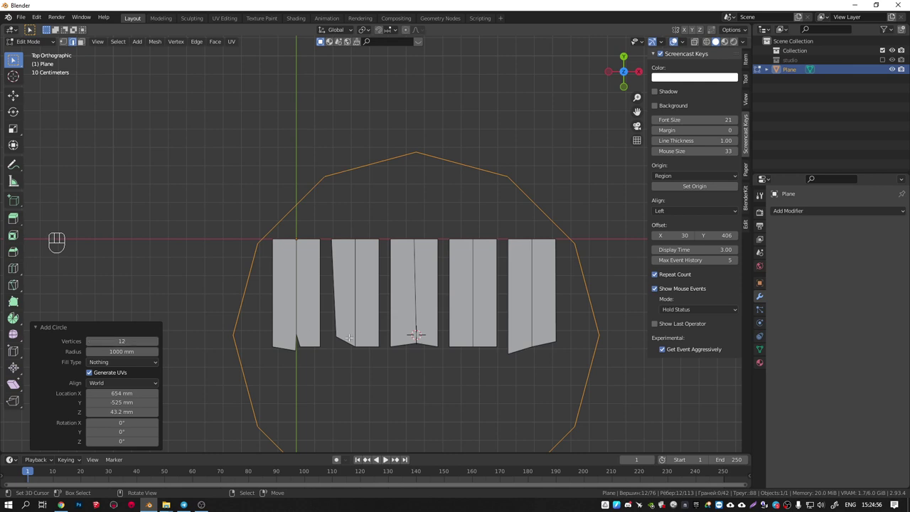
# Shrink the twelve-sided circle down to post thickness on the middle plank.
pyautogui.press('s')
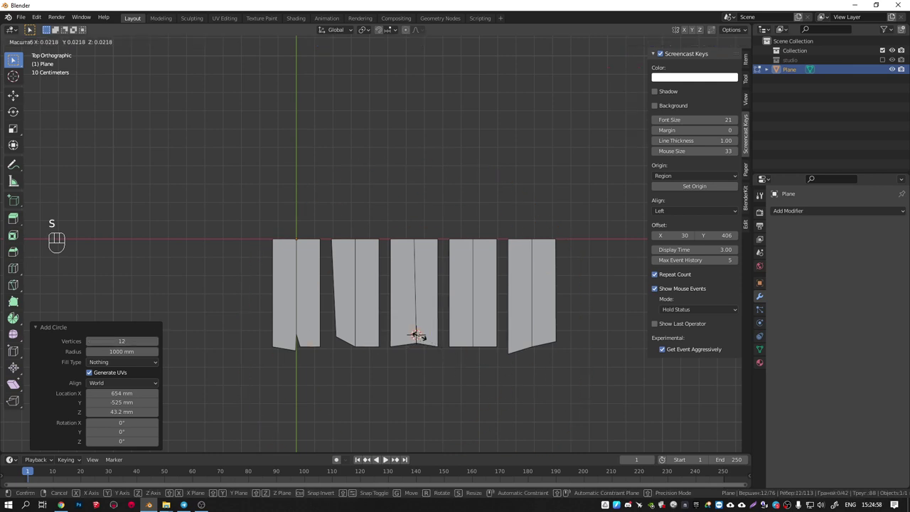
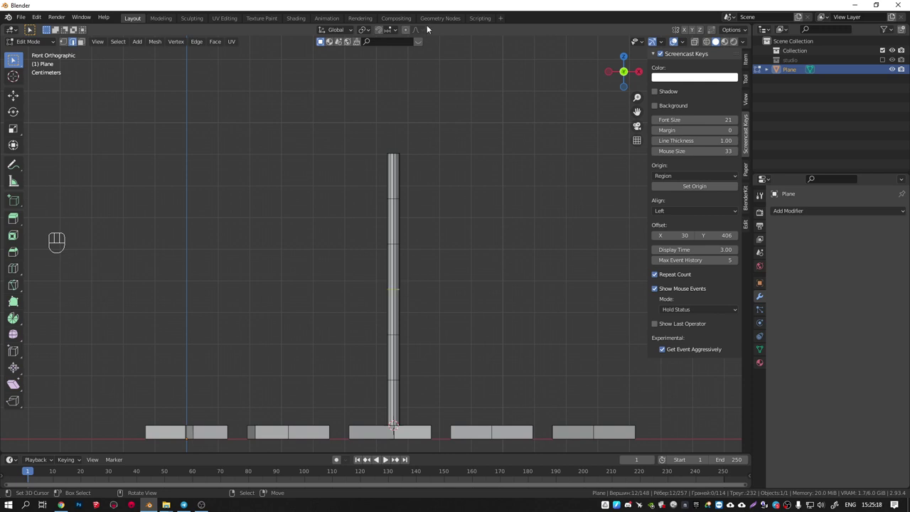
# Taper the post top narrower with proportional editing, keeping its height unchanged.
pyautogui.click(411, 35)
pyautogui.moveTo(428, 33); pyautogui.dragTo(437, 173)
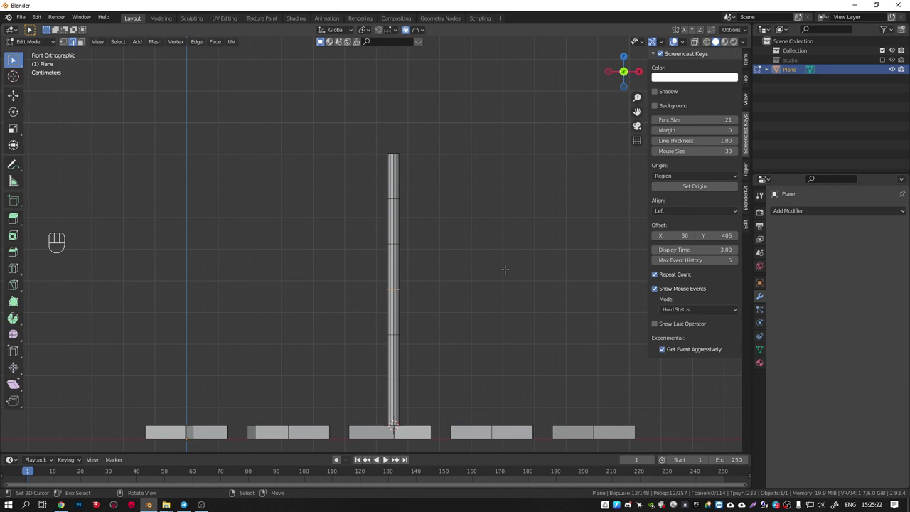
pyautogui.press('s')
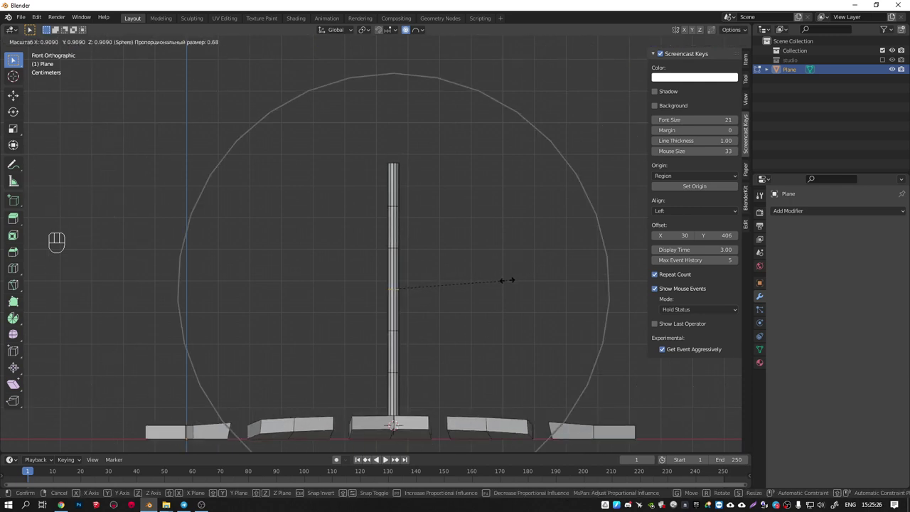
pyautogui.press('shift+z')
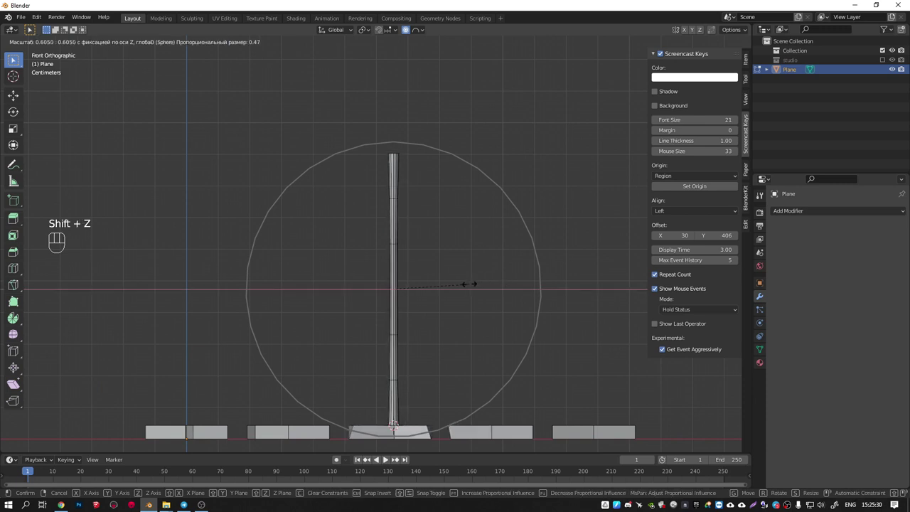
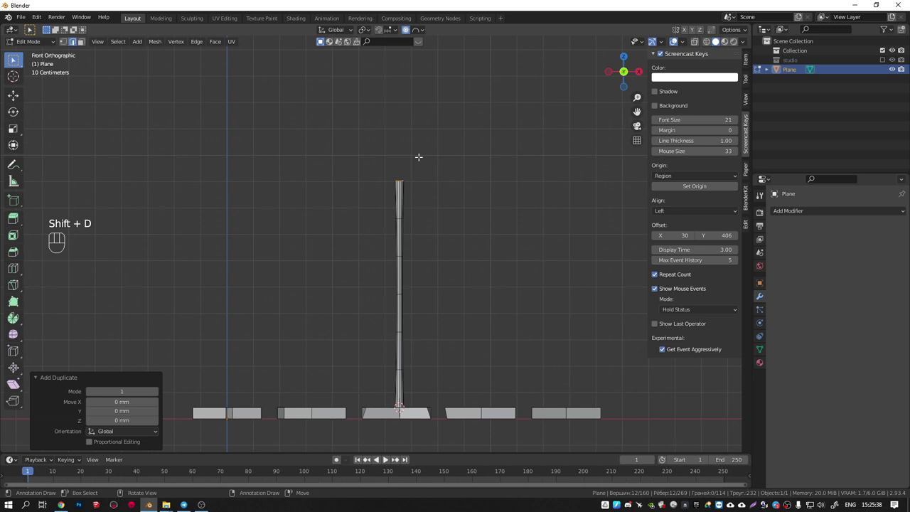
# Try a 90-degree rotation, undo it, and turn proportional editing back off.
pyautogui.press('r')
pyautogui.press('KP_9')
pyautogui.press('KP_0')
pyautogui.press('KP_Enter')
pyautogui.press('ctrl+z')
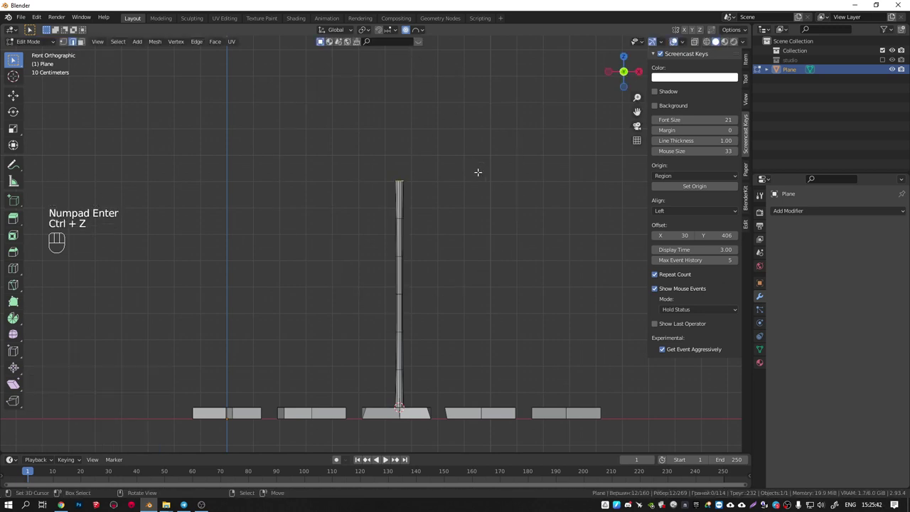
pyautogui.press('o')
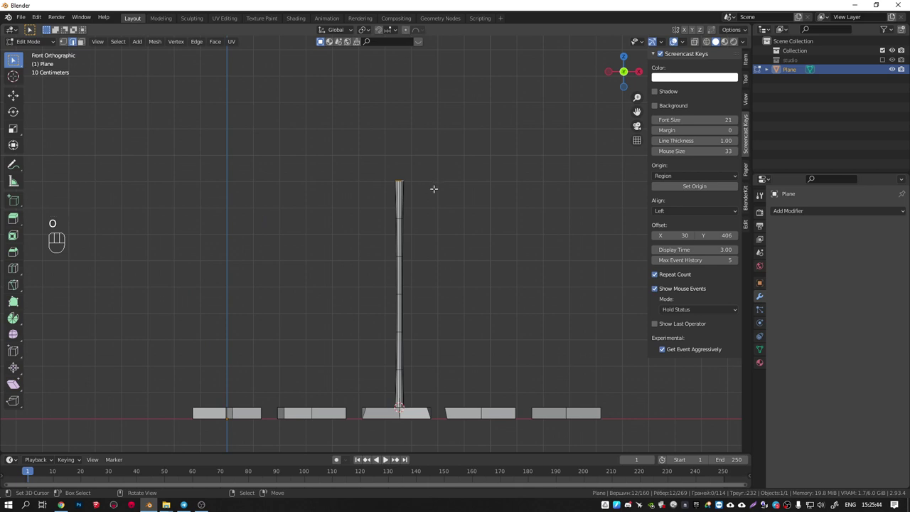
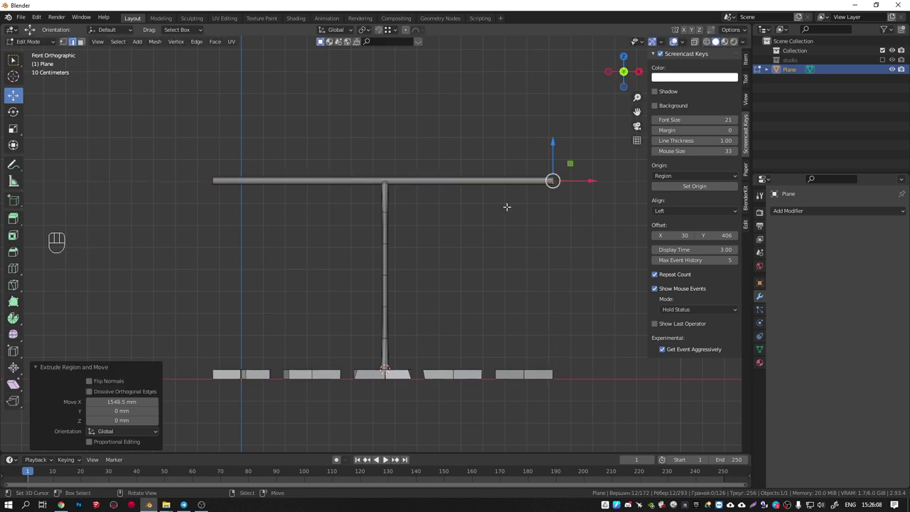
# Loop-cut the handrail and fatten it without stretching its length.
pyautogui.press('ctrl+r')
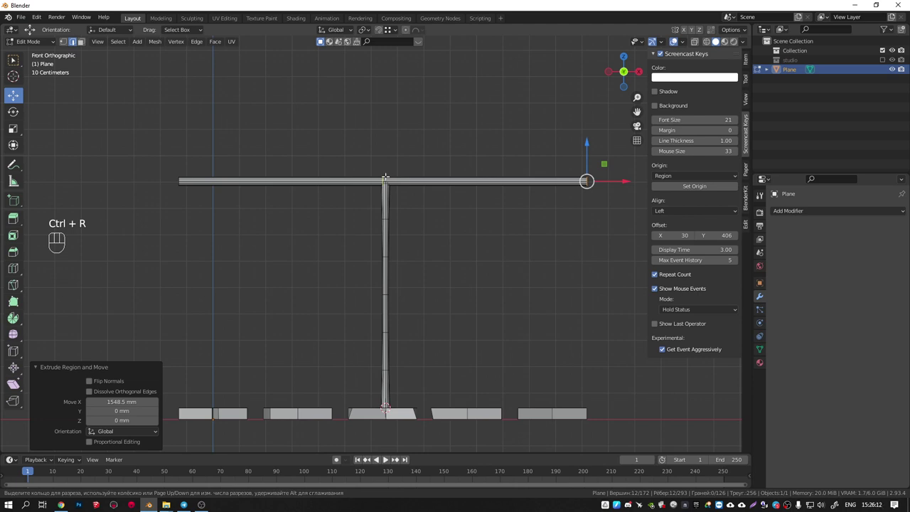
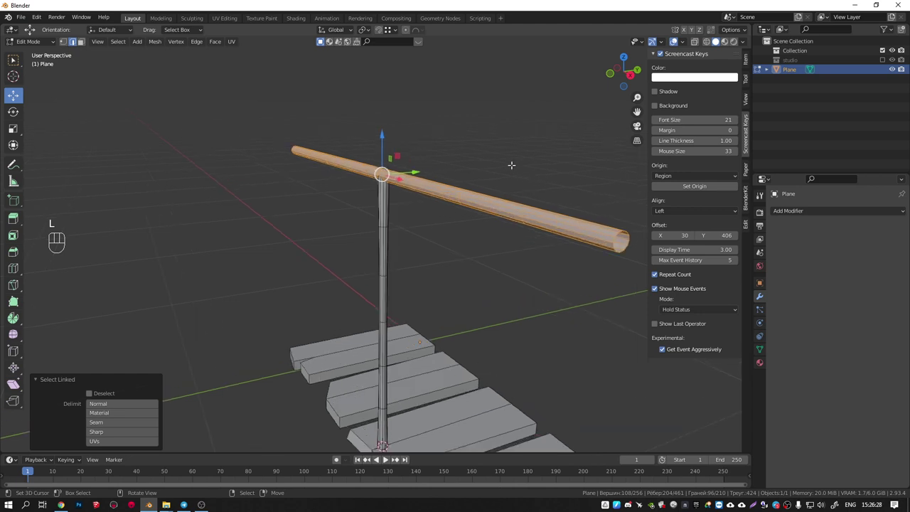
pyautogui.press('alt+s')
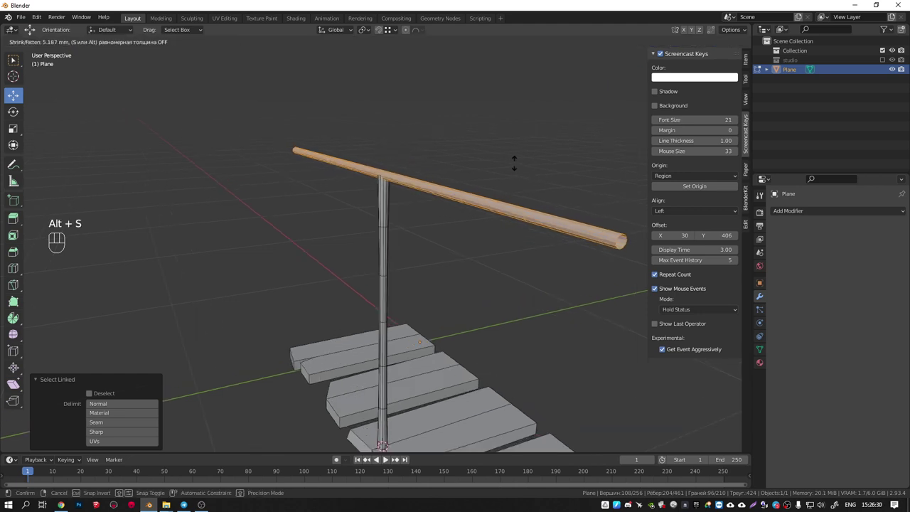
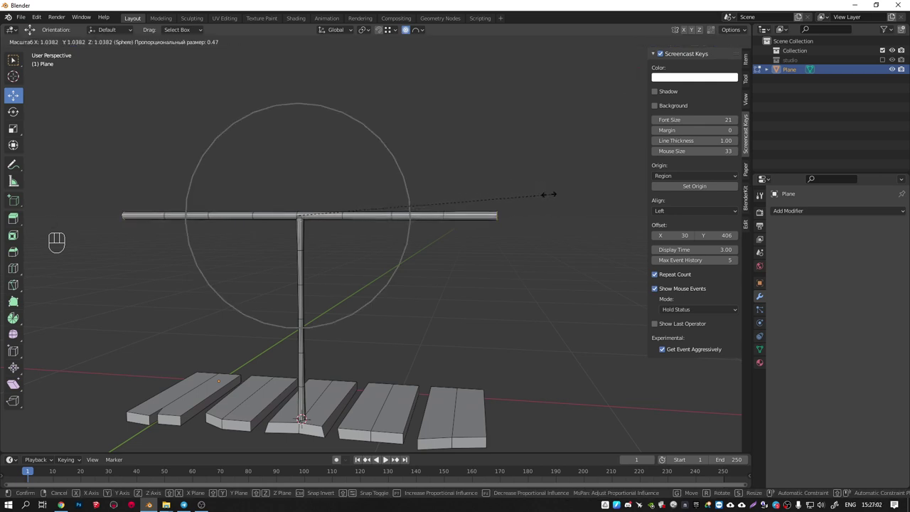
pyautogui.press('shift+x')
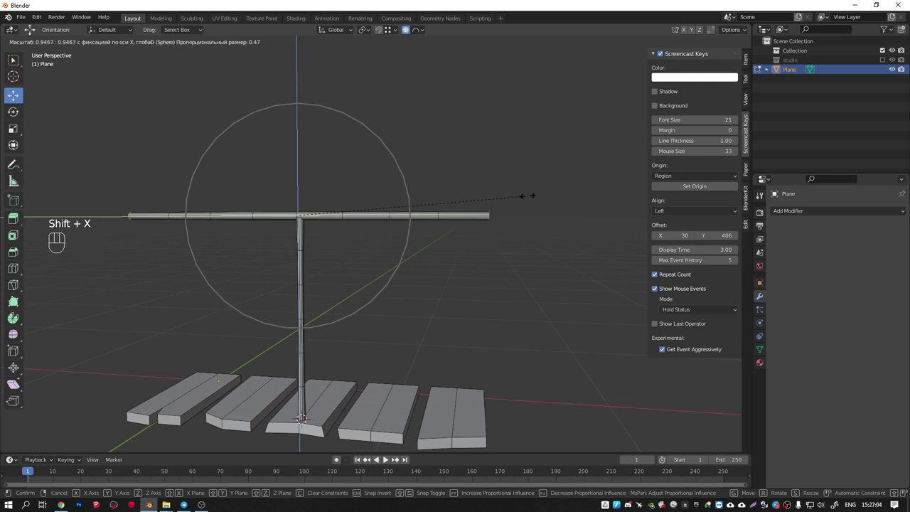
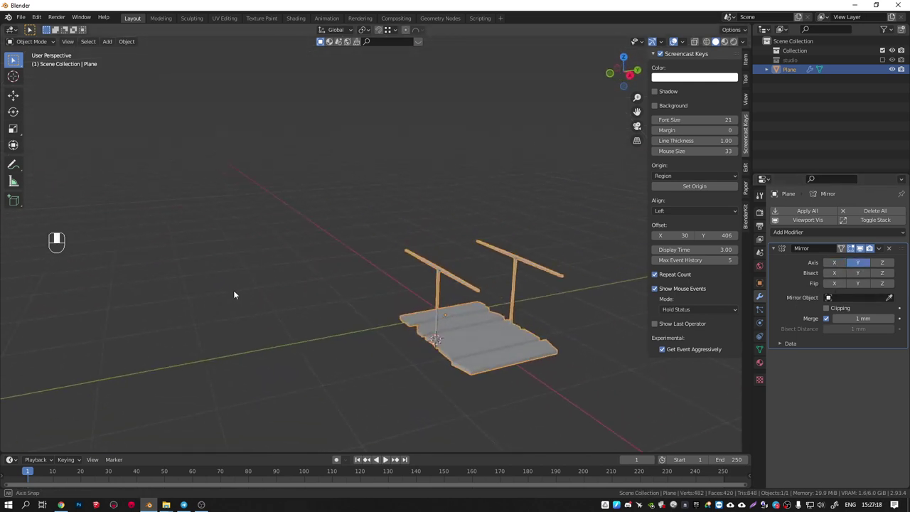
# View the mirrored bridge section from the front and orbit around it.
pyautogui.press('KP_1')
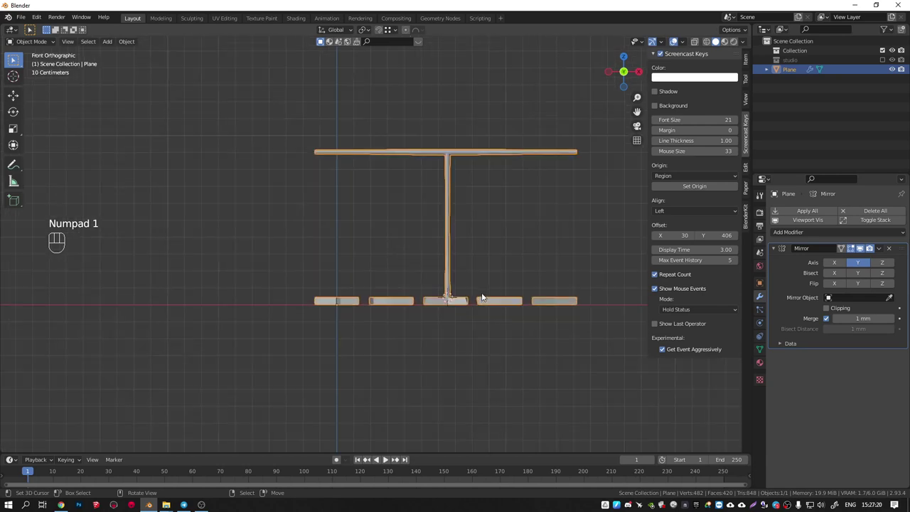
pyautogui.moveTo(463, 306); pyautogui.dragTo(472, 337)
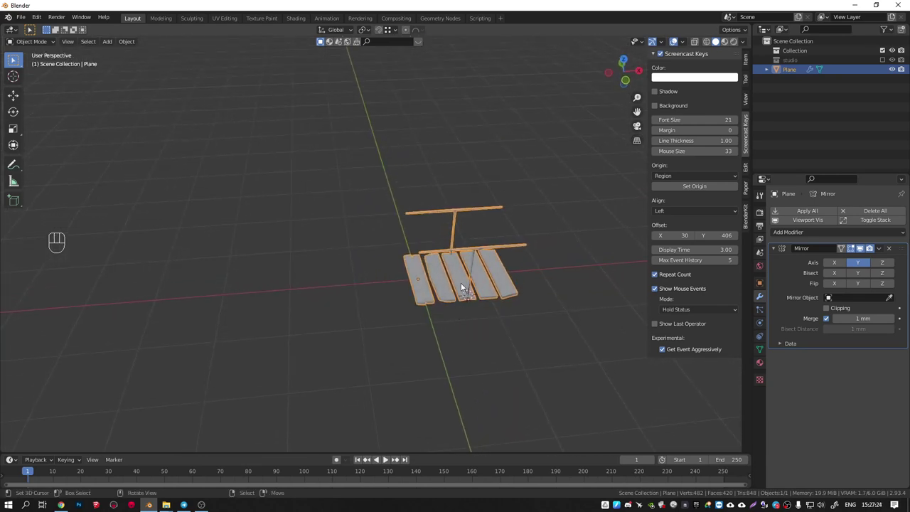
# Add a Bézier curve beside the bridge and check it against the planks from above.
pyautogui.press('shift+a')
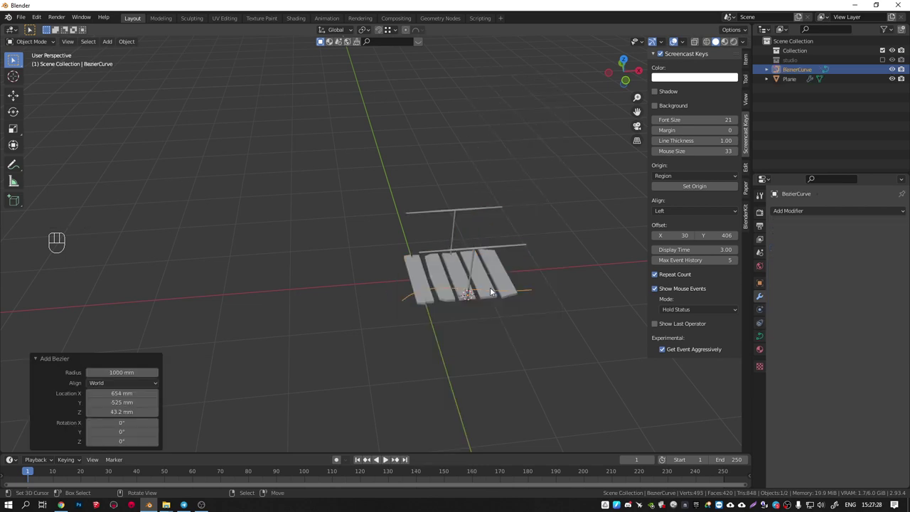
pyautogui.moveTo(433, 294); pyautogui.dragTo(470, 313)
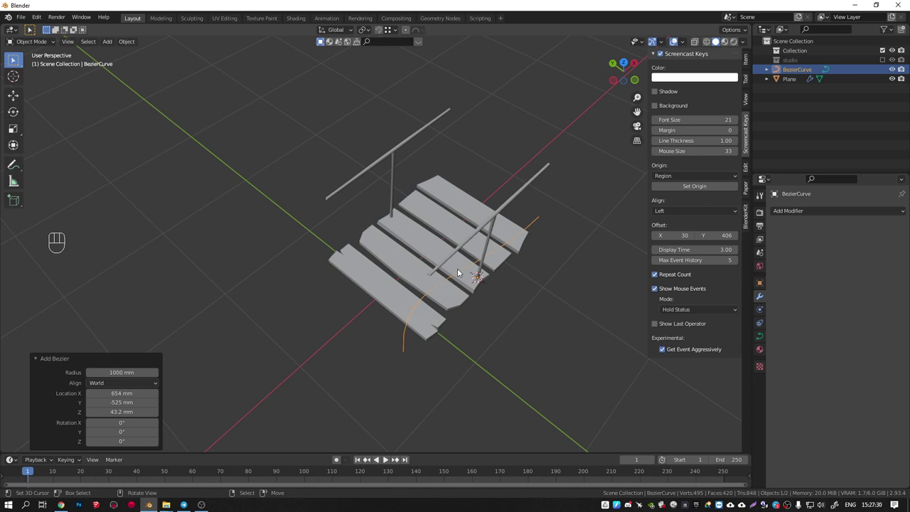
pyautogui.click(460, 272)
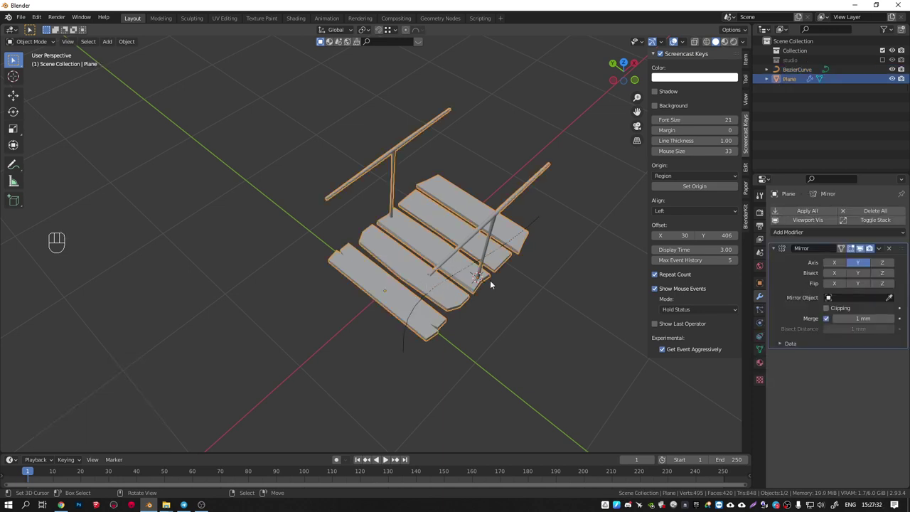
pyautogui.click(481, 281)
pyautogui.middleClick(438, 274)
pyautogui.click(444, 286)
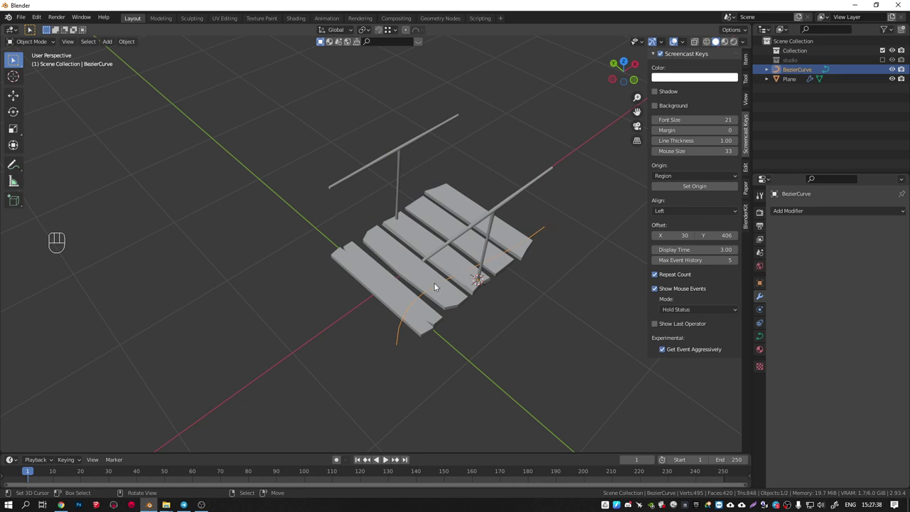
pyautogui.click(403, 288)
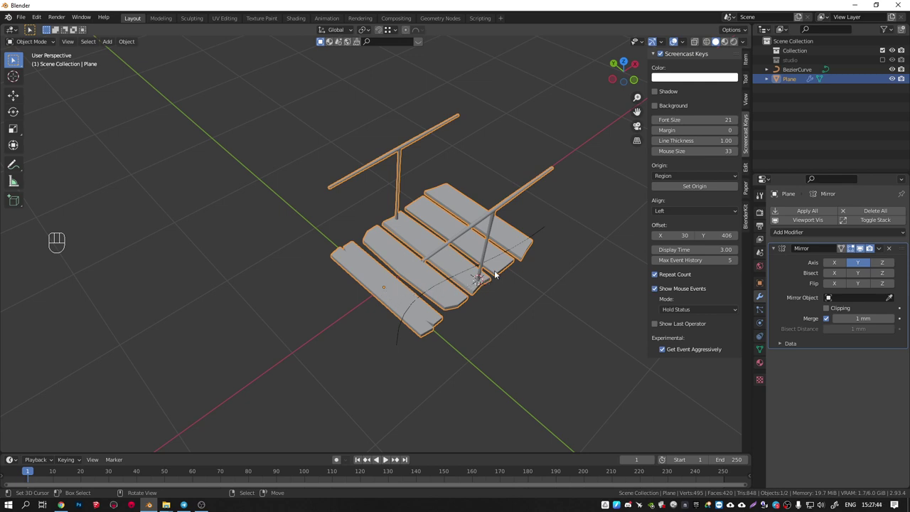
pyautogui.middleClick(489, 272)
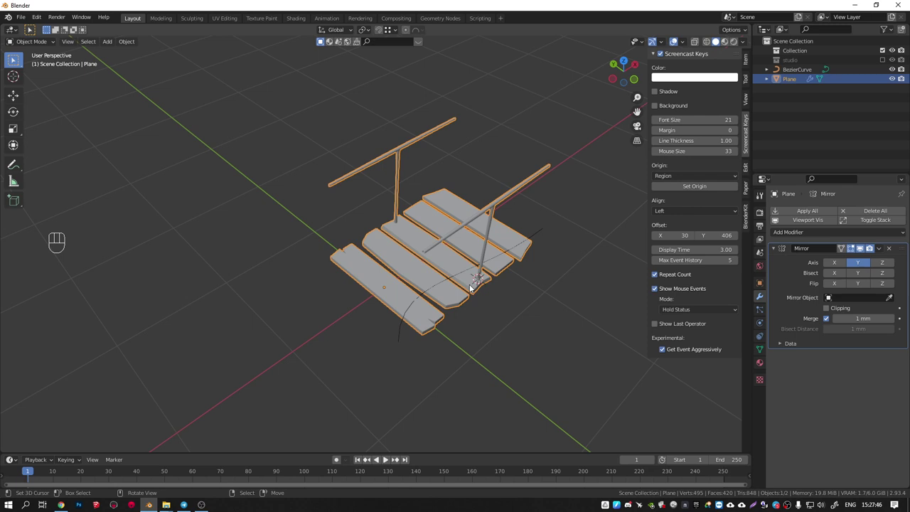
pyautogui.middleClick(488, 280)
pyautogui.click(501, 258)
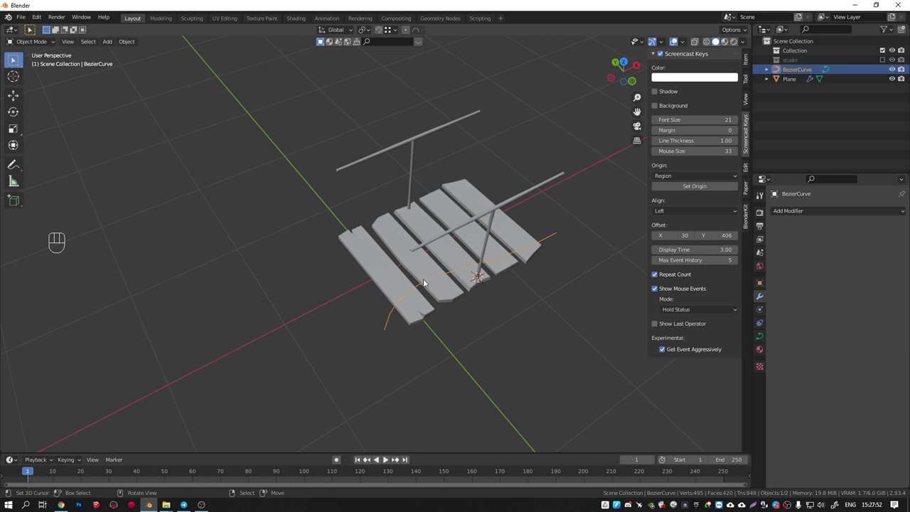
# In top view, place the 3D cursor at the planks' left end and bring up snapping for the curve.
pyautogui.middleClick(481, 273)
pyautogui.press('KP_7')
pyautogui.click(369, 209)
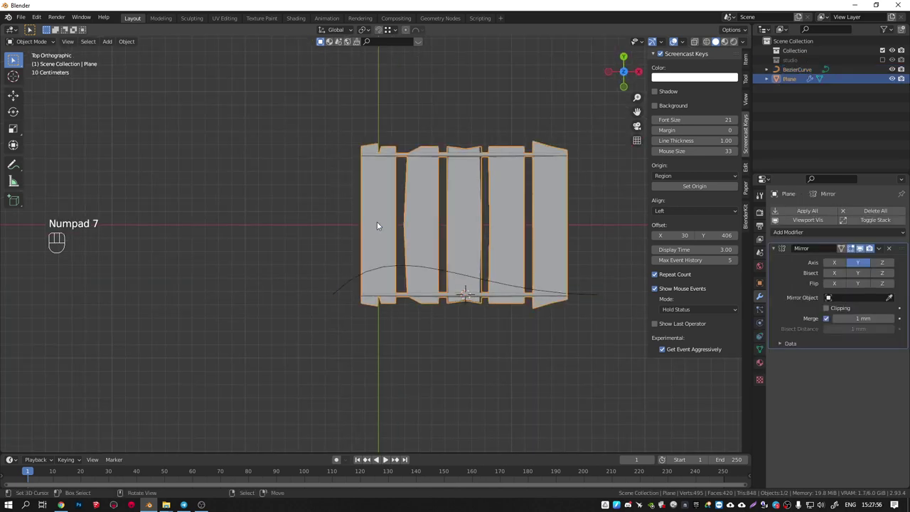
pyautogui.click(481, 281)
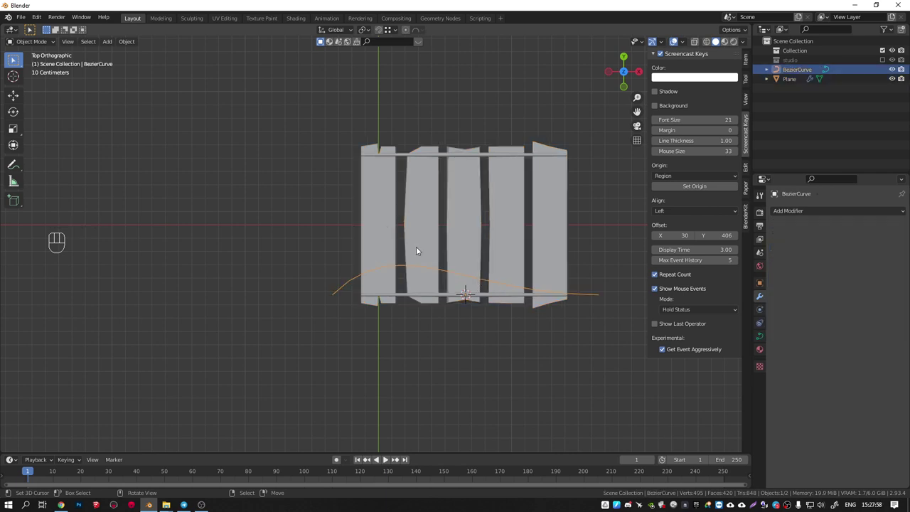
pyautogui.click(388, 222)
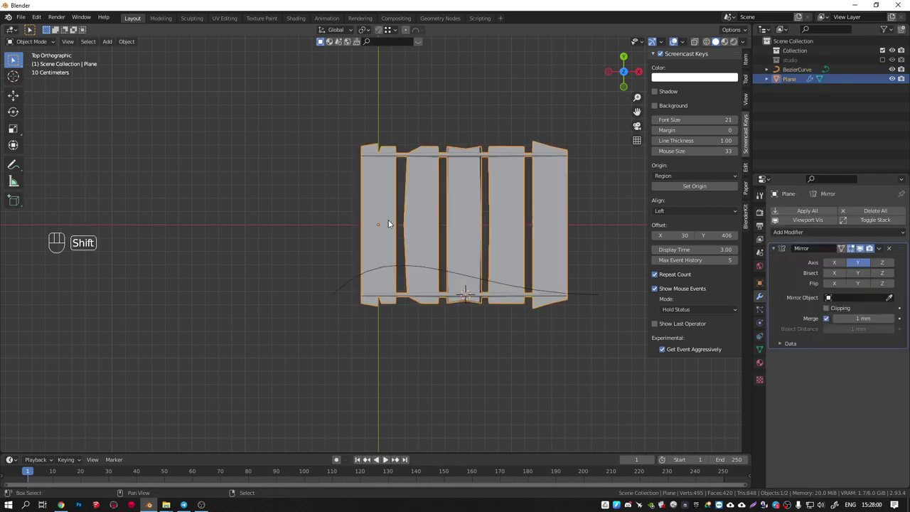
pyautogui.press('shift+s')
pyautogui.press('shift+s')
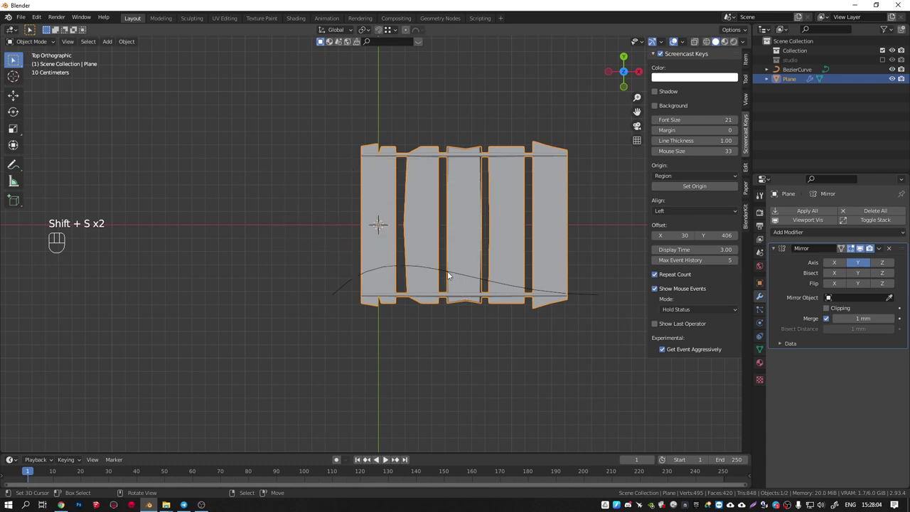
pyautogui.click(451, 272)
pyautogui.press('shift+s')
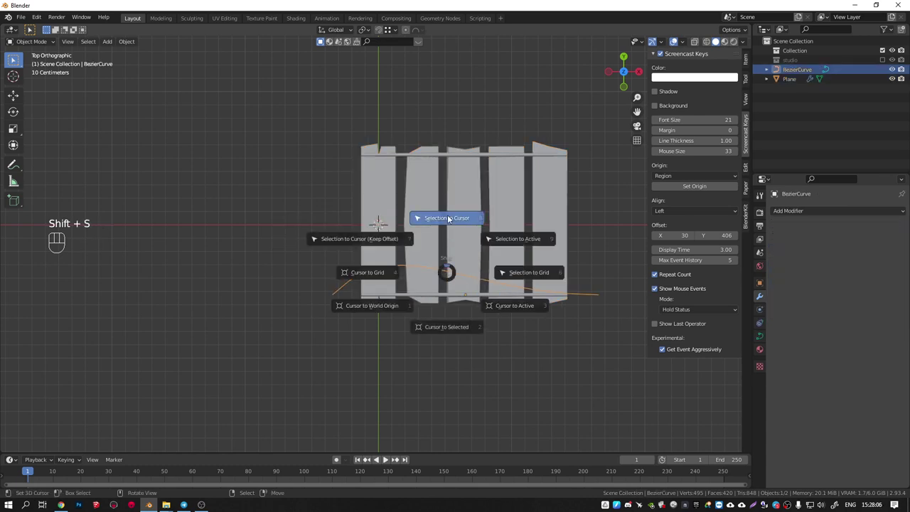
# Snap the curve onto the bridge's left end and add an Array modifier to the planks.
pyautogui.moveTo(379, 240); pyautogui.dragTo(405, 220)
pyautogui.click(383, 243)
pyautogui.click(340, 224)
pyautogui.click(374, 245)
# Set the array to repeat the bridge section twice and check the join in front view and Edit Mode.
pyautogui.moveTo(382, 231); pyautogui.dragTo(370, 225)
pyautogui.moveTo(794, 232); pyautogui.dragTo(721, 261)
pyautogui.moveTo(534, 242); pyautogui.dragTo(519, 245)
pyautogui.press('KP_1')
pyautogui.moveTo(463, 254); pyautogui.dragTo(471, 290)
pyautogui.press('KP_1')
pyautogui.moveTo(447, 235); pyautogui.dragTo(446, 255)
pyautogui.press('Tab')
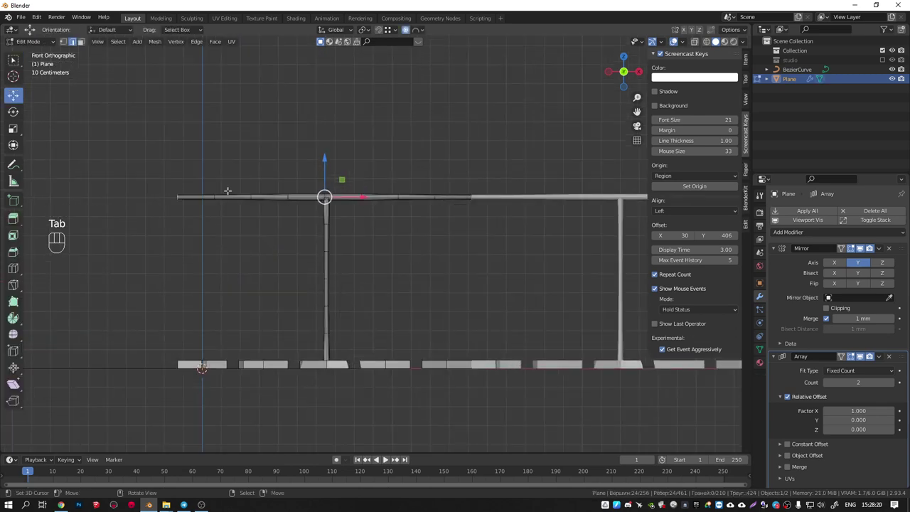
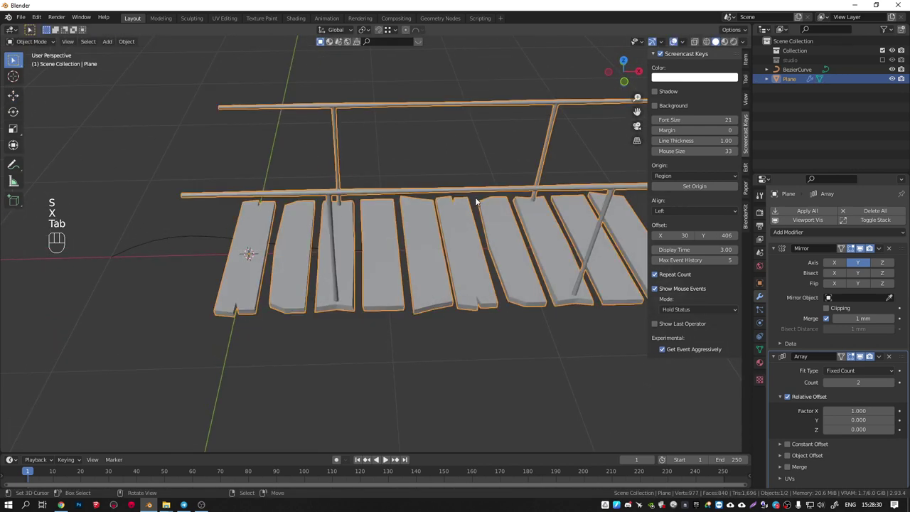
# Enable Merge so the repeated bridge sections weld together.
pyautogui.middleClick(483, 199)
pyautogui.click(791, 470)
pyautogui.moveTo(389, 231); pyautogui.dragTo(378, 254)
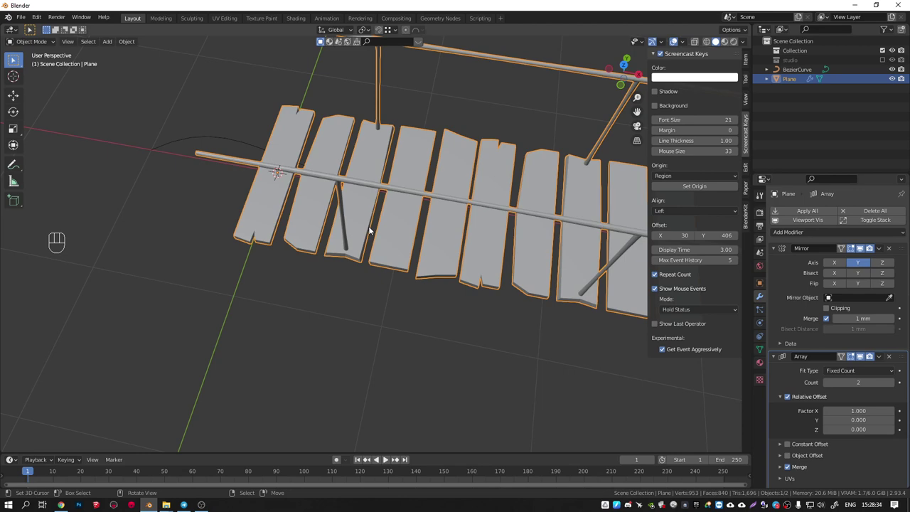
pyautogui.moveTo(488, 217); pyautogui.dragTo(506, 194)
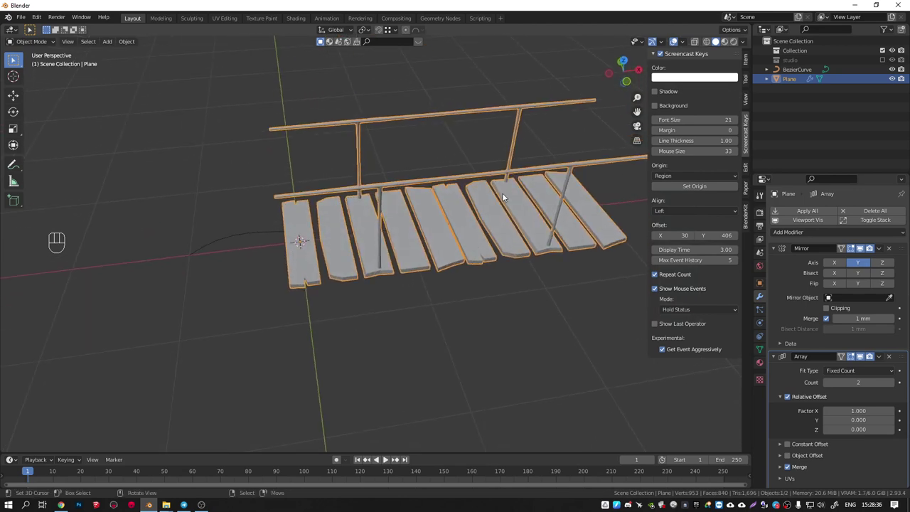
pyautogui.press('KP_1')
pyautogui.moveTo(393, 184); pyautogui.dragTo(432, 233)
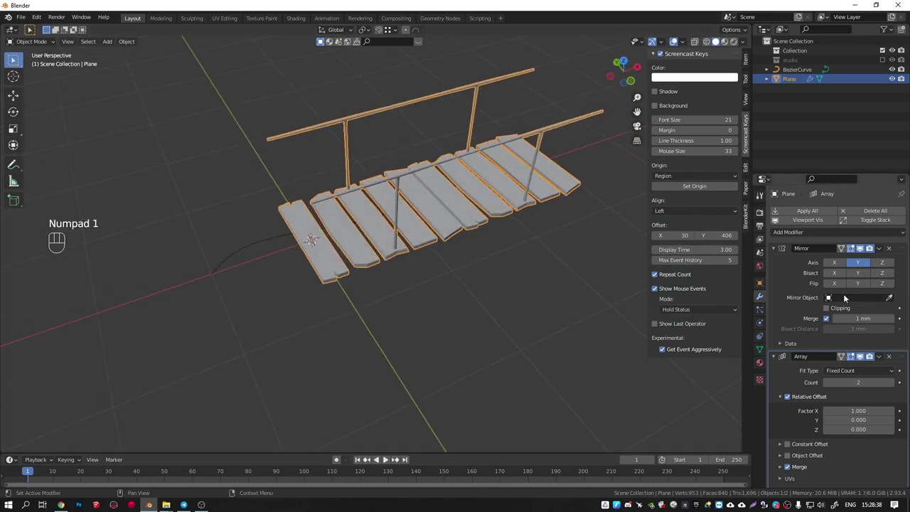
# Raise the array count to three sections and select BezierCurve.
pyautogui.click(894, 385)
pyautogui.click(776, 250)
pyautogui.moveTo(517, 214); pyautogui.dragTo(516, 243)
pyautogui.moveTo(492, 222); pyautogui.dragTo(423, 251)
pyautogui.middleClick(381, 249)
pyautogui.click(292, 247)
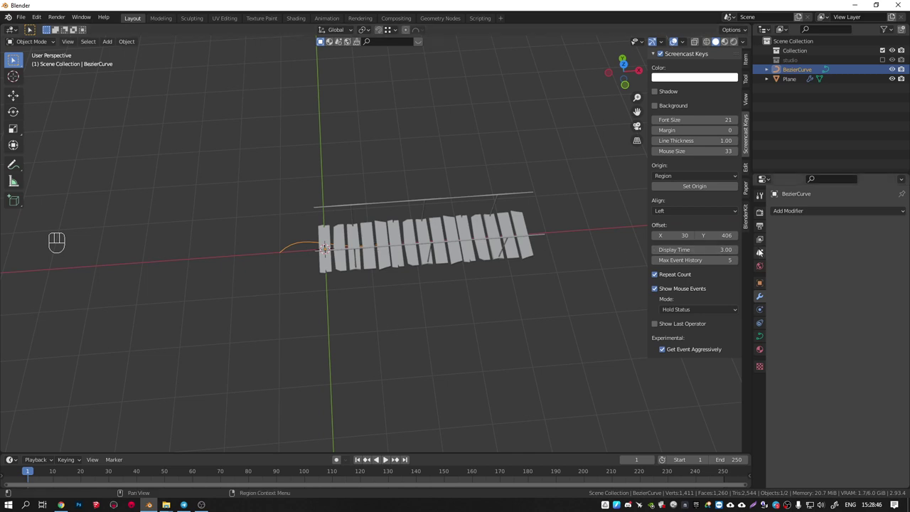
# Add a Curve modifier bending the bridge along BezierCurve.
pyautogui.click(509, 248)
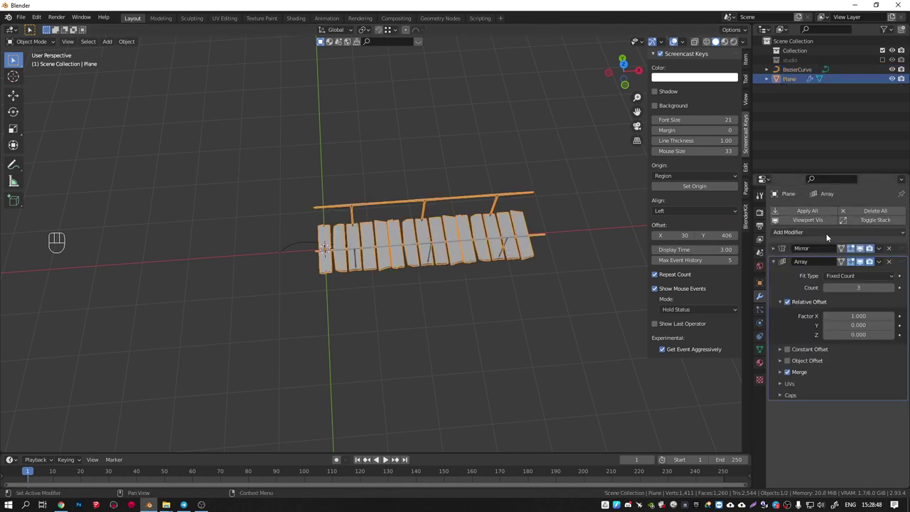
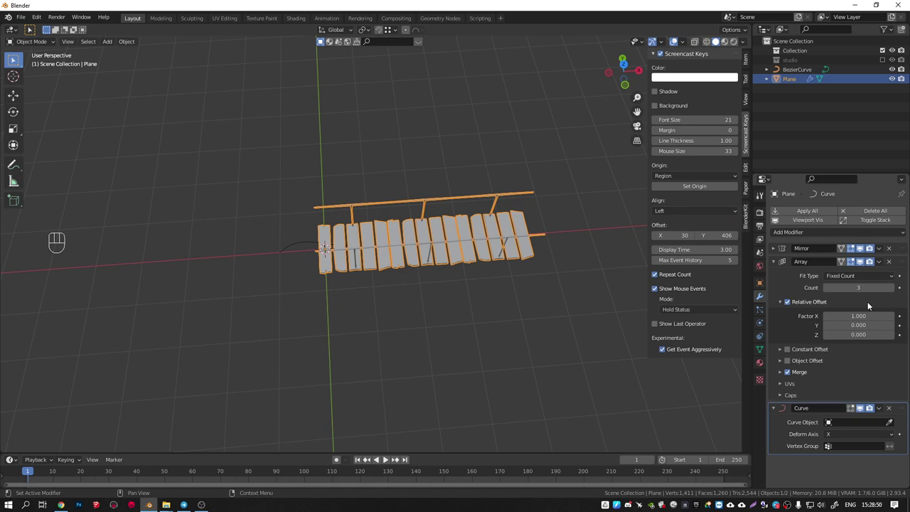
pyautogui.click(895, 426)
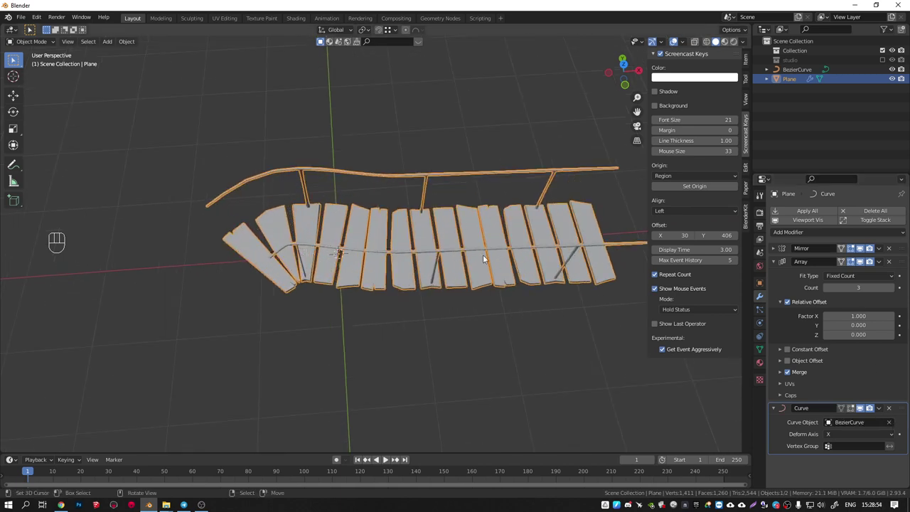
pyautogui.moveTo(383, 209); pyautogui.dragTo(392, 226)
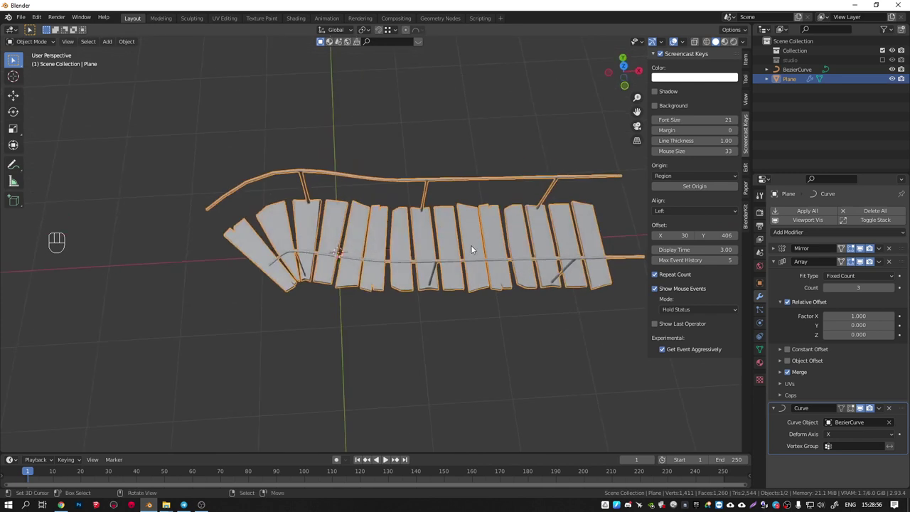
pyautogui.click(793, 70)
# Edit the curve from above, setting its handles to Vector then Aligned.
pyautogui.press('Tab')
pyautogui.press('KP_7')
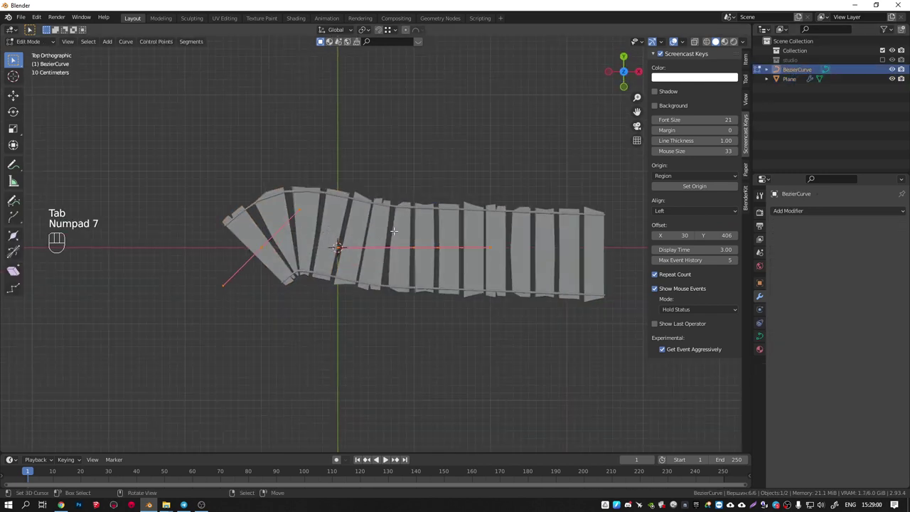
pyautogui.press('v')
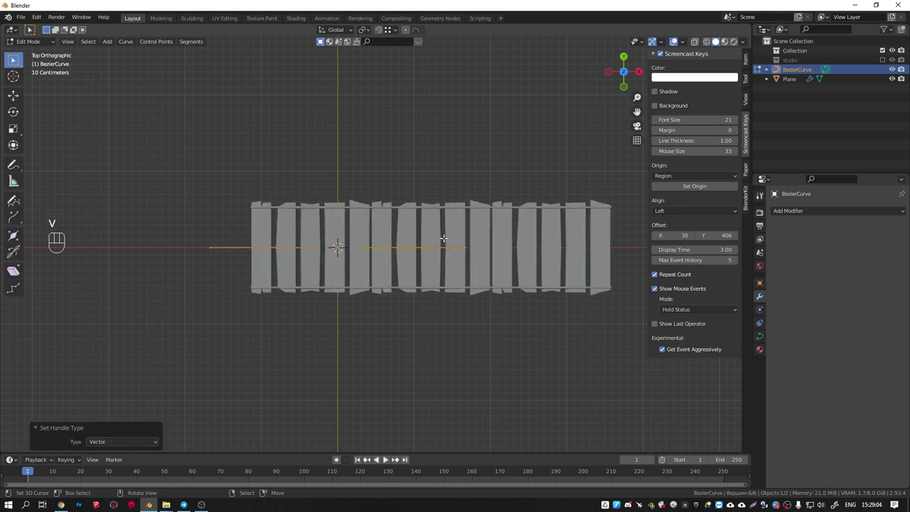
pyautogui.press('v')
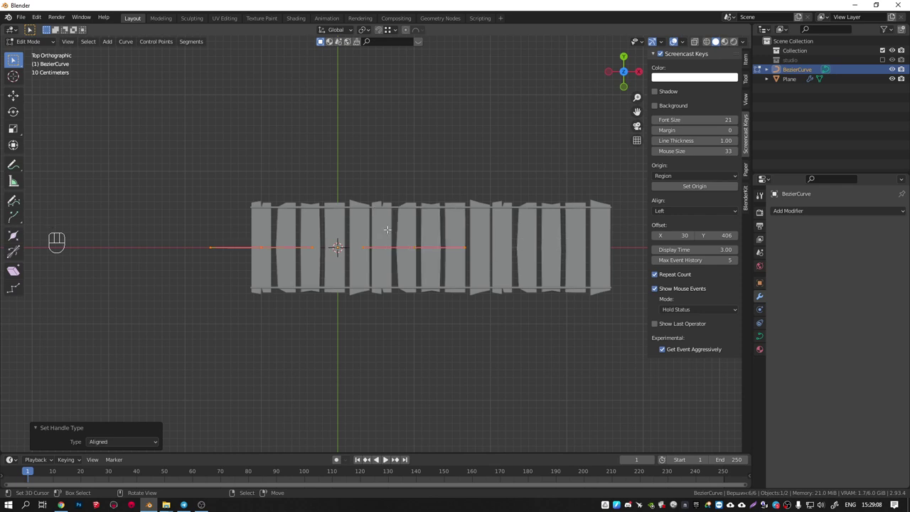
pyautogui.press('Tab')
pyautogui.middleClick(408, 239)
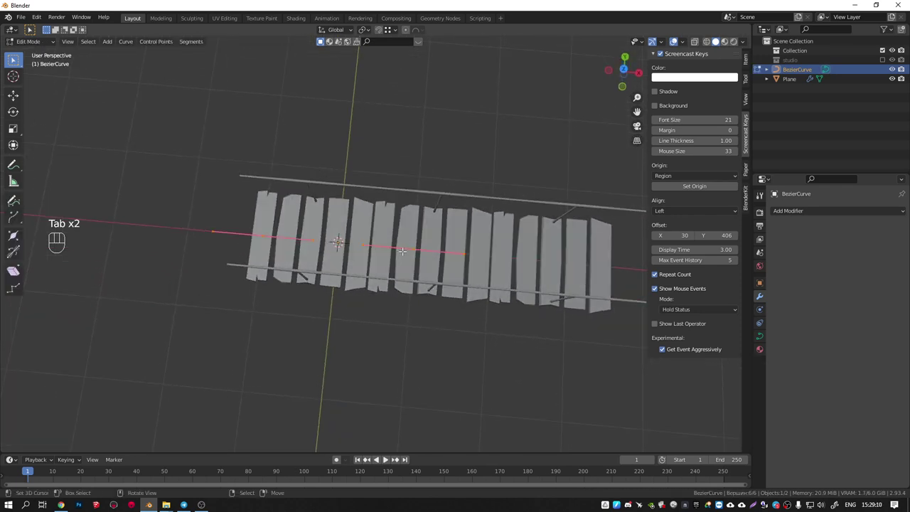
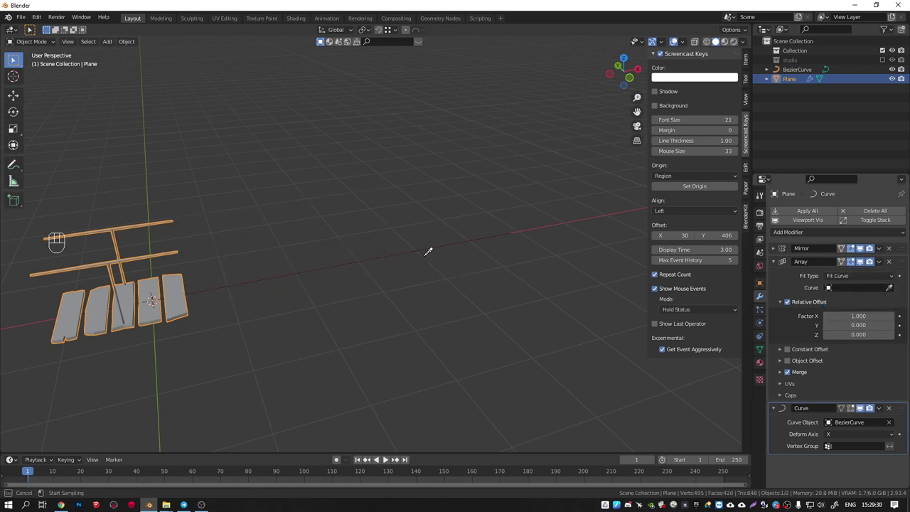
# Fit the array to BezierCurve's full length so sections fill the curve.
pyautogui.moveTo(450, 257); pyautogui.dragTo(482, 256)
pyautogui.moveTo(490, 240); pyautogui.dragTo(455, 291)
pyautogui.press('KP_7')
pyautogui.click(509, 250)
# Select BezierCurve and isolate it in Local View.
pyautogui.click(480, 253)
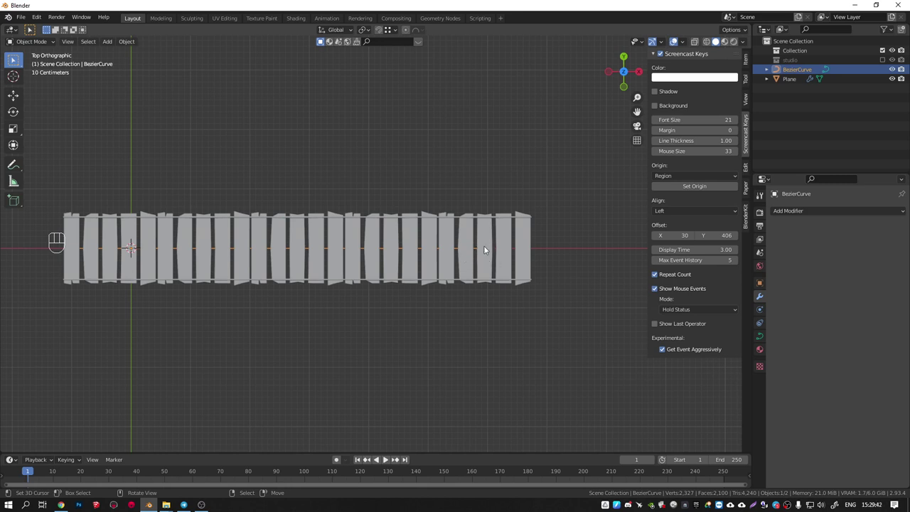
pyautogui.moveTo(471, 247); pyautogui.dragTo(476, 204)
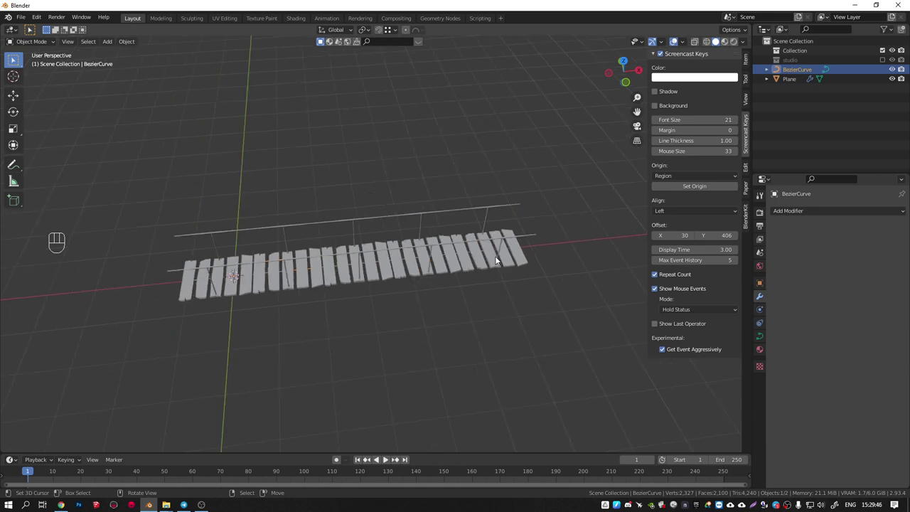
pyautogui.press('KP_Divide')
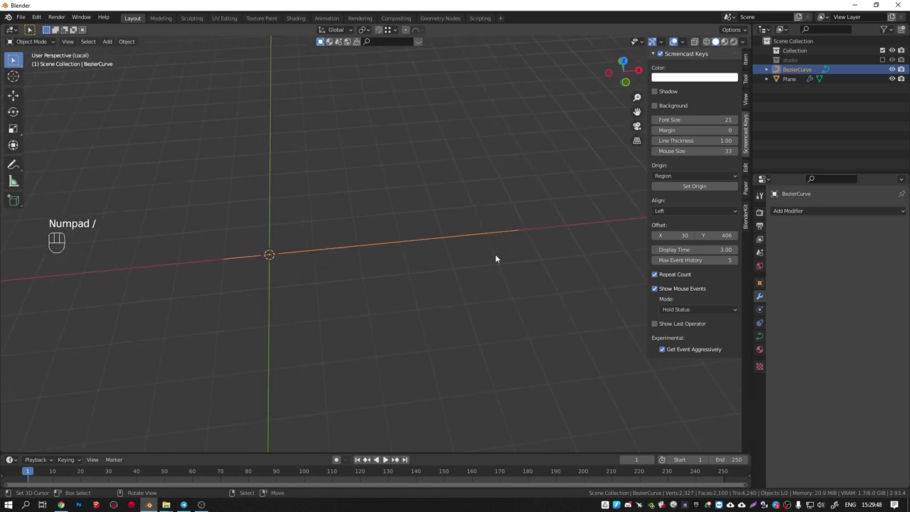
pyautogui.middleClick(472, 247)
# From top view, edit the curve and bring up the control-point menu to hook points to new empties.
pyautogui.press('KP_7')
pyautogui.press('Tab')
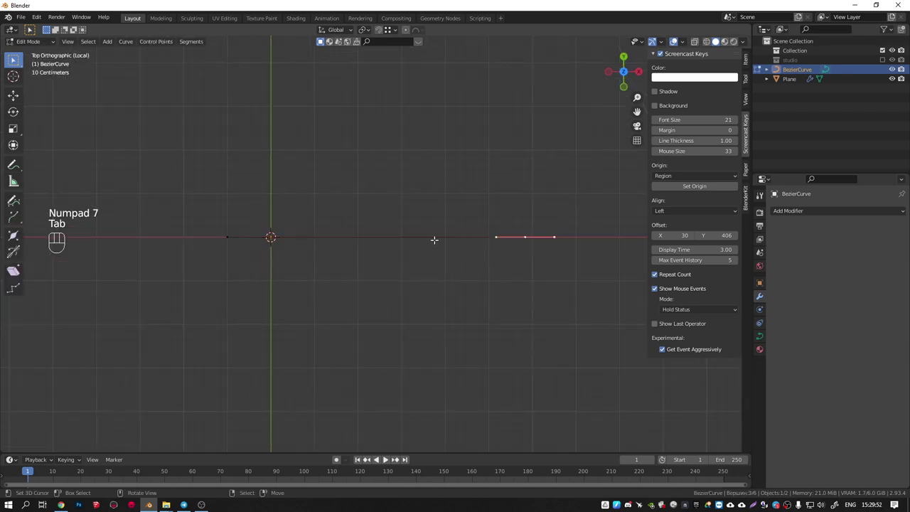
pyautogui.press('a')
pyautogui.press('a')
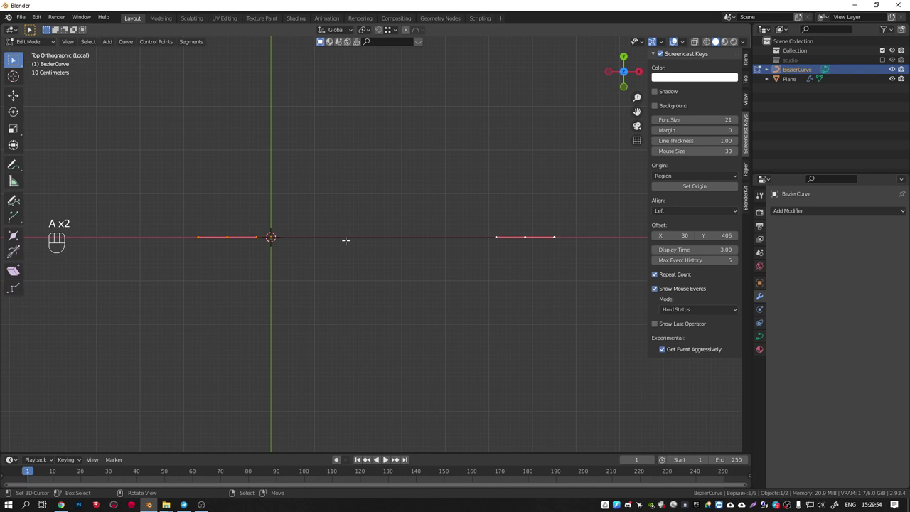
pyautogui.press('w')
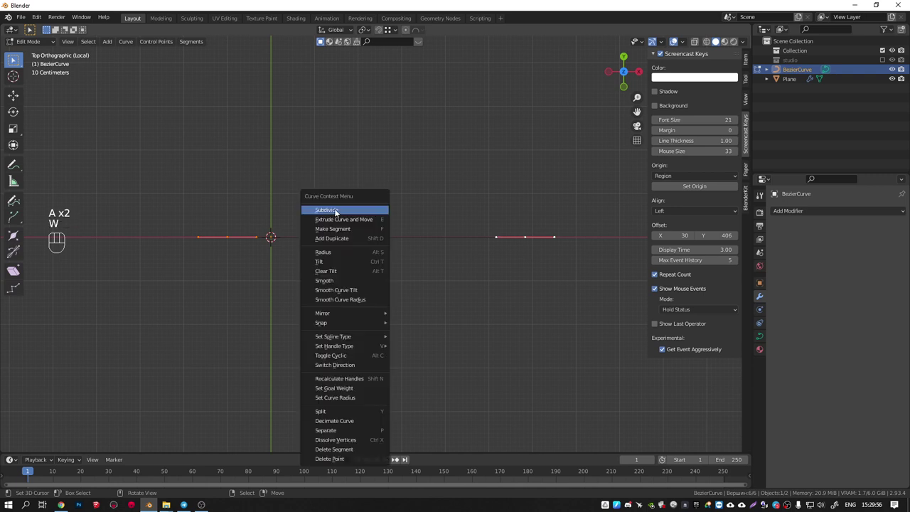
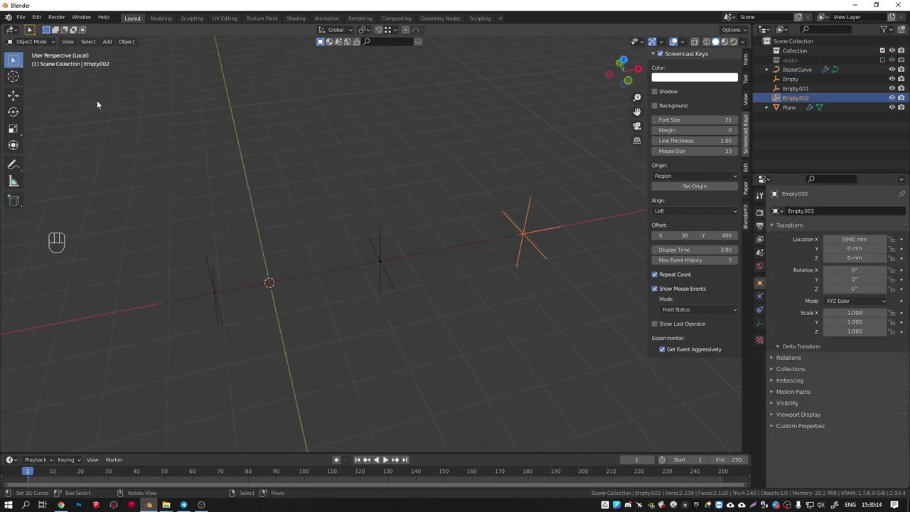
# Undo stray changes while orbiting the new empties, then show the whole scene with the bridge.
pyautogui.press('KP_1')
pyautogui.moveTo(527, 226); pyautogui.dragTo(492, 152)
pyautogui.press('ctrl+z')
pyautogui.click(374, 219)
pyautogui.press('ctrl+z')
pyautogui.moveTo(231, 218); pyautogui.dragTo(260, 171)
pyautogui.moveTo(219, 222); pyautogui.dragTo(208, 142)
pyautogui.press('ctrl+z')
pyautogui.moveTo(298, 189); pyautogui.dragTo(363, 240)
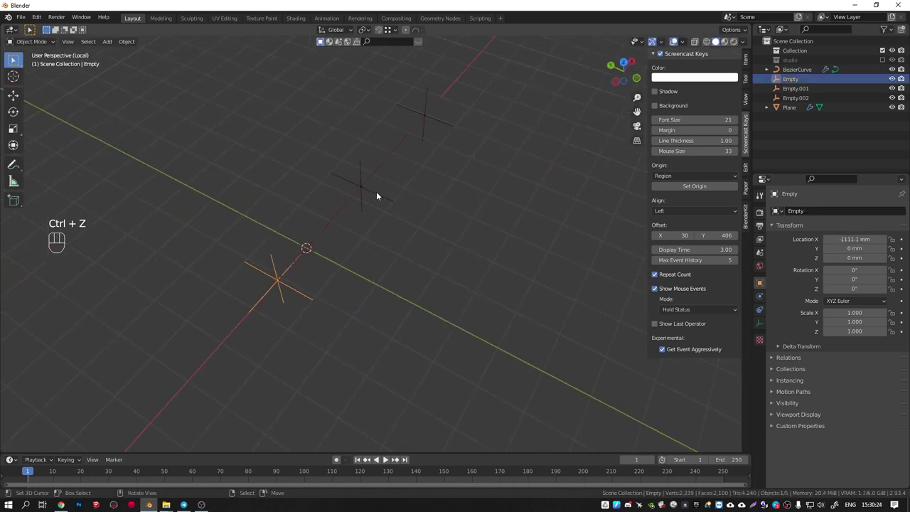
pyautogui.moveTo(374, 218); pyautogui.dragTo(387, 252)
pyautogui.press('KP_Divide')
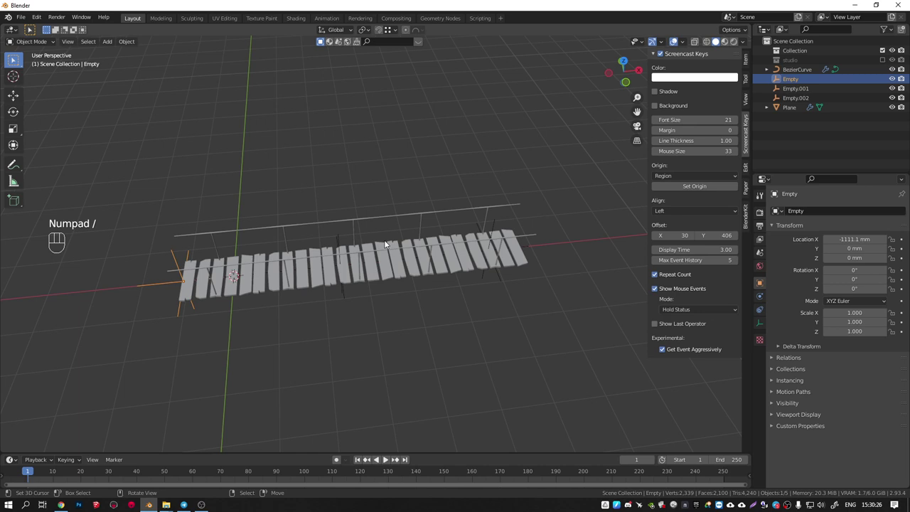
# In front view, raise the far-end and middle empties on Z so the curve bends upward.
pyautogui.click(260, 287)
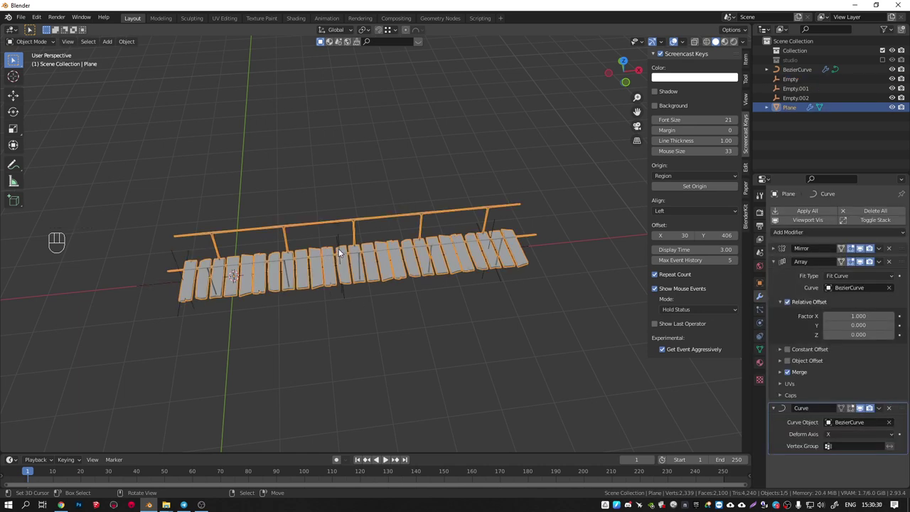
pyautogui.click(499, 225)
pyautogui.press('KP_1')
pyautogui.press('g')
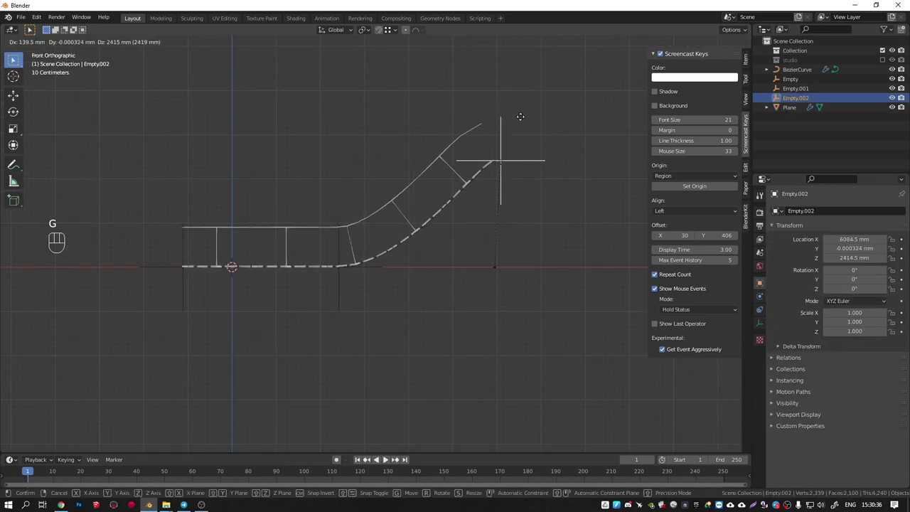
pyautogui.click(524, 119)
pyautogui.moveTo(178, 268); pyautogui.dragTo(161, 166)
pyautogui.moveTo(329, 151); pyautogui.dragTo(330, 162)
pyautogui.press('KP_1')
pyautogui.moveTo(343, 288); pyautogui.dragTo(336, 252)
# Resize the far-end empty, then select the BezierCurve carrying the three Hook modifiers.
pyautogui.press('s')
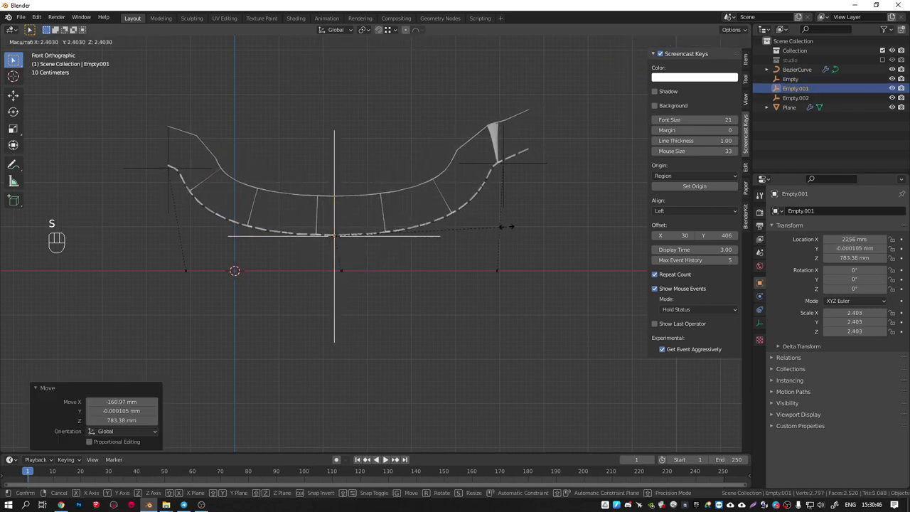
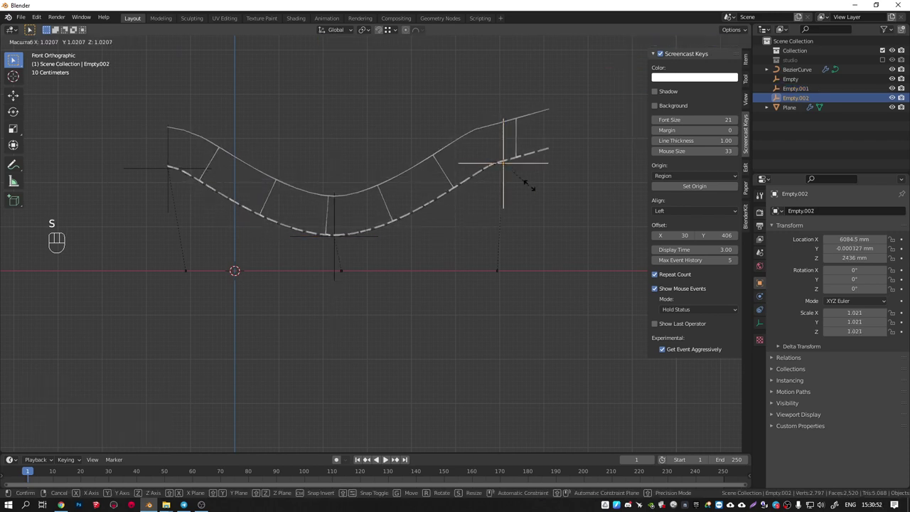
pyautogui.click(558, 185)
pyautogui.click(529, 122)
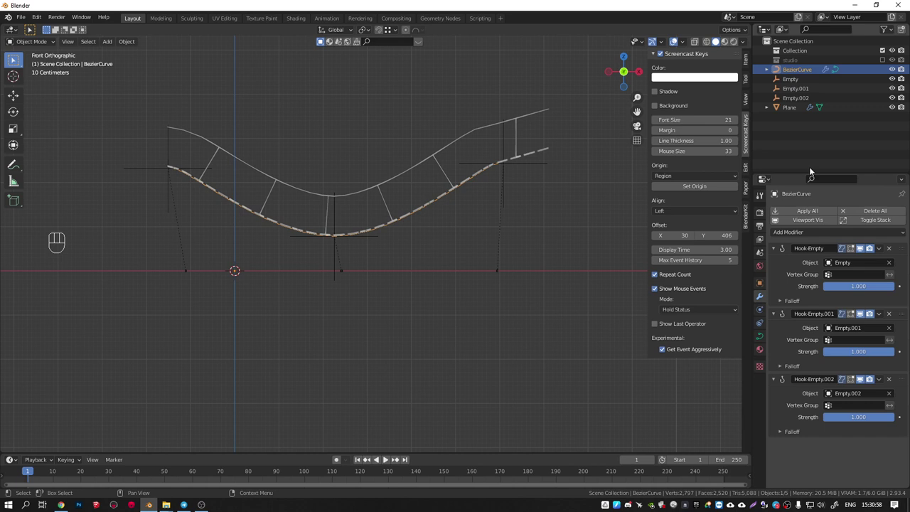
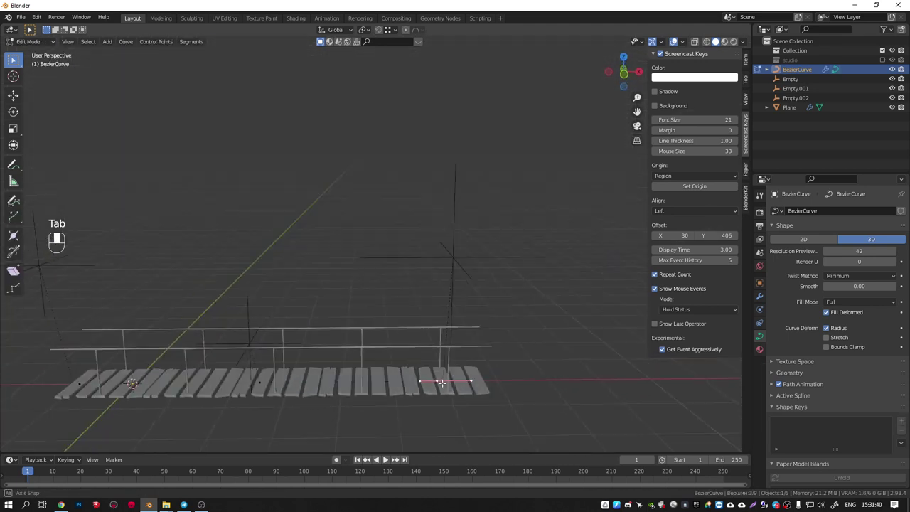
# Leave curve editing, inspect the curved bridge, and select the plank object in front view.
pyautogui.press('Tab')
pyautogui.moveTo(437, 353); pyautogui.dragTo(424, 333)
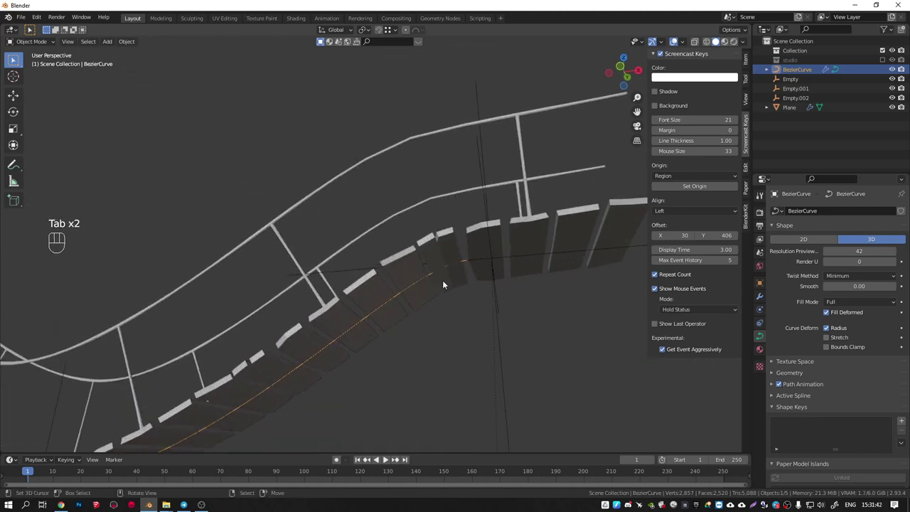
pyautogui.moveTo(490, 283); pyautogui.dragTo(504, 300)
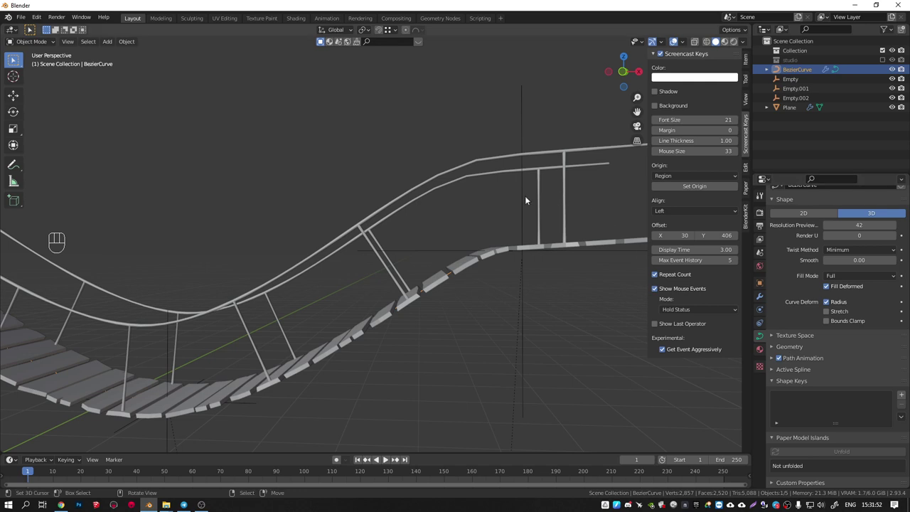
pyautogui.click(527, 198)
pyautogui.click(502, 161)
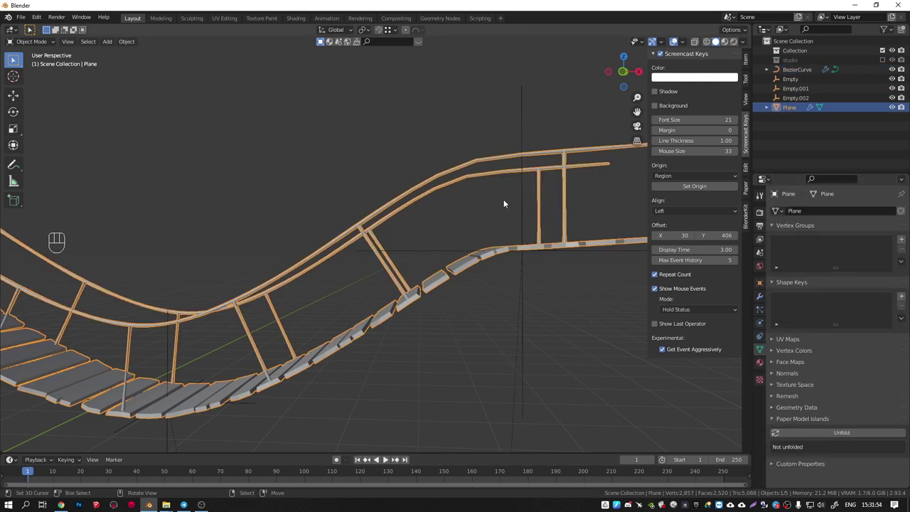
pyautogui.press('KP_1')
# Review the plank's Mirror modifier with its 1 mm merge setting in the Modifier tab.
pyautogui.click(762, 295)
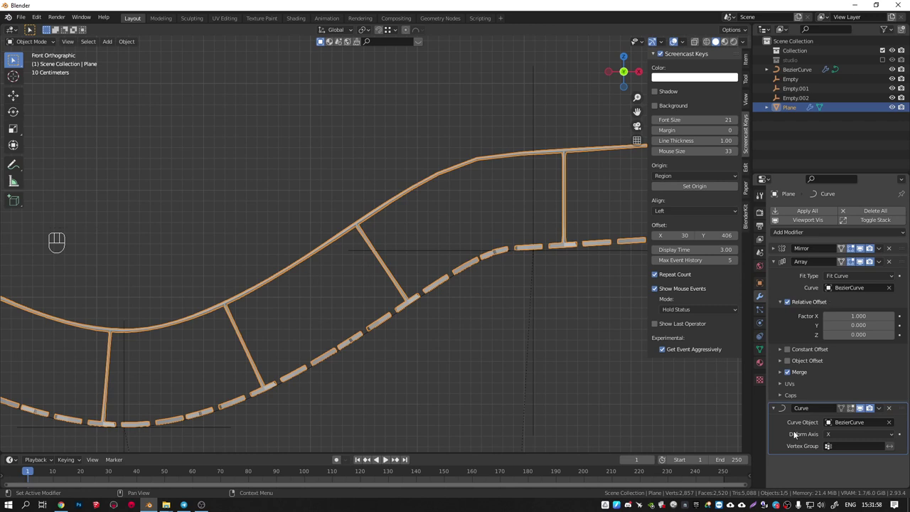
pyautogui.click(778, 253)
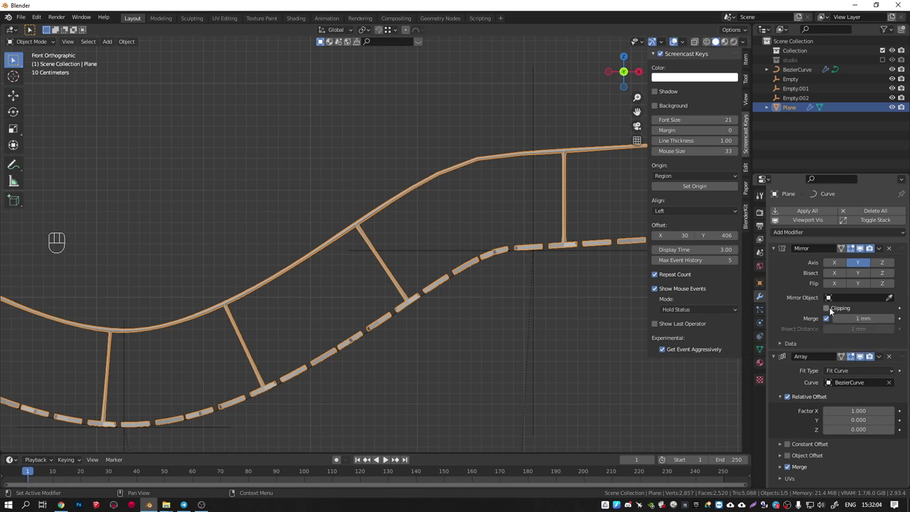
pyautogui.doubleClick(832, 312)
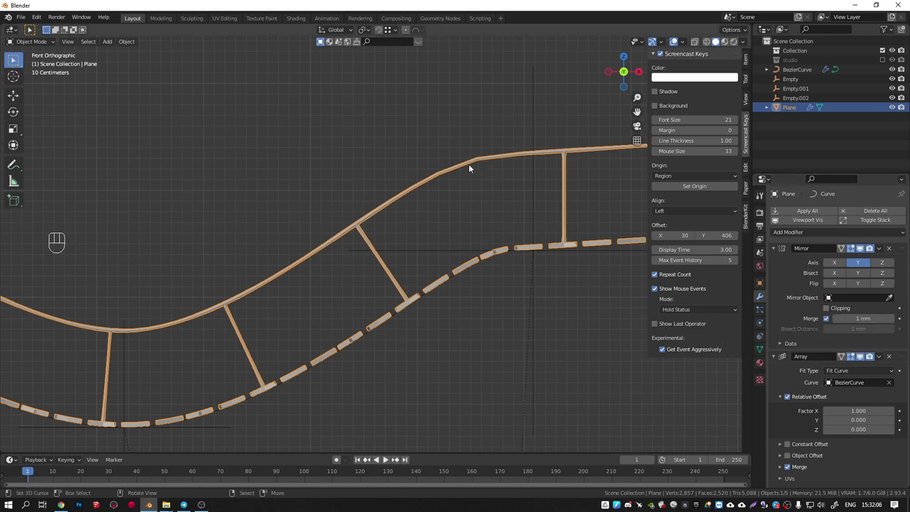
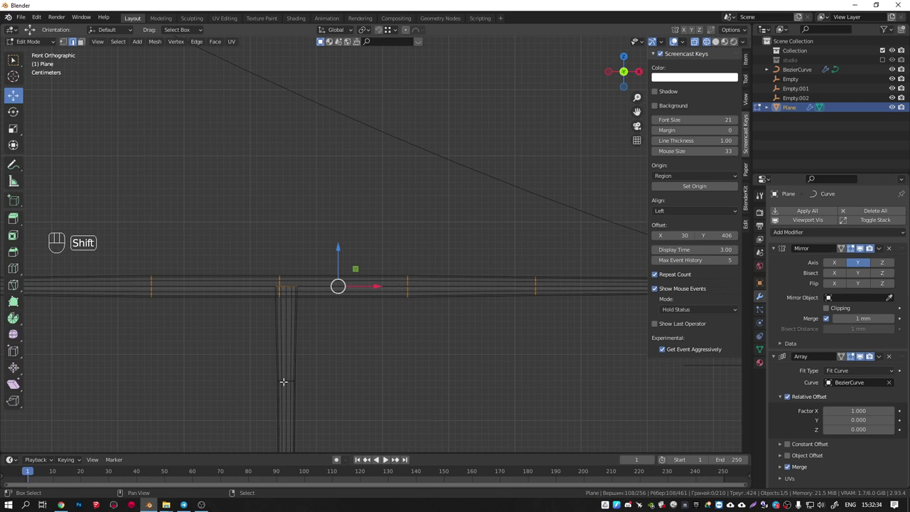
# Select all linked plank geometry and bevel its edges with Ctrl+B.
pyautogui.press('shift+l')
pyautogui.press('ctrl+b')
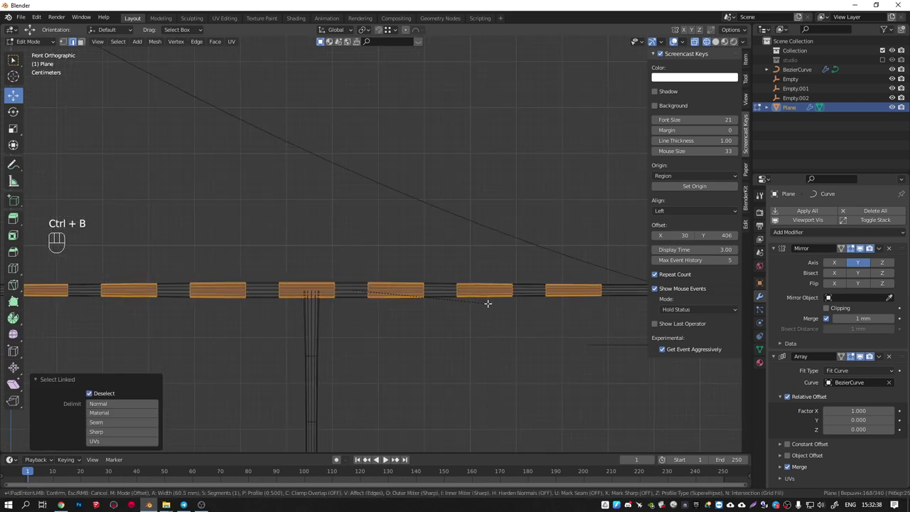
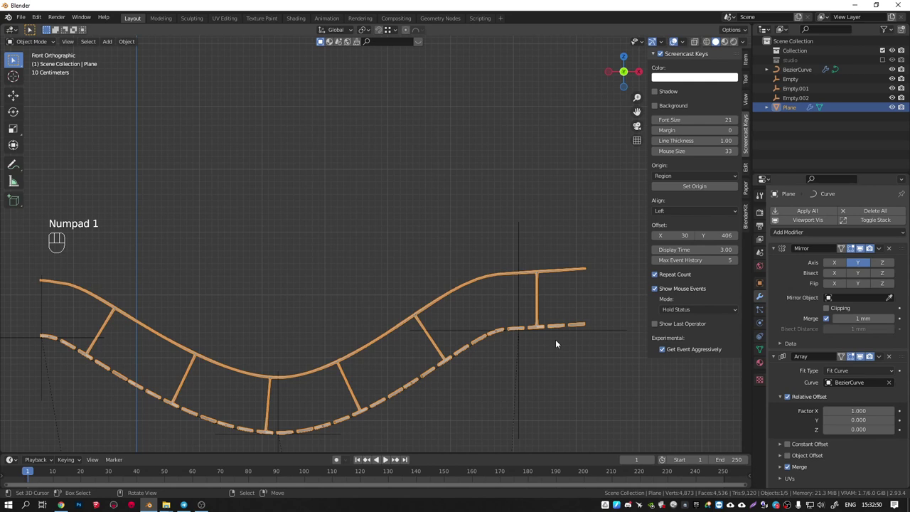
# Rotate Empty.002 to about -18.6° on Y so the bridge end tilts upward.
pyautogui.click(538, 306)
pyautogui.press('r')
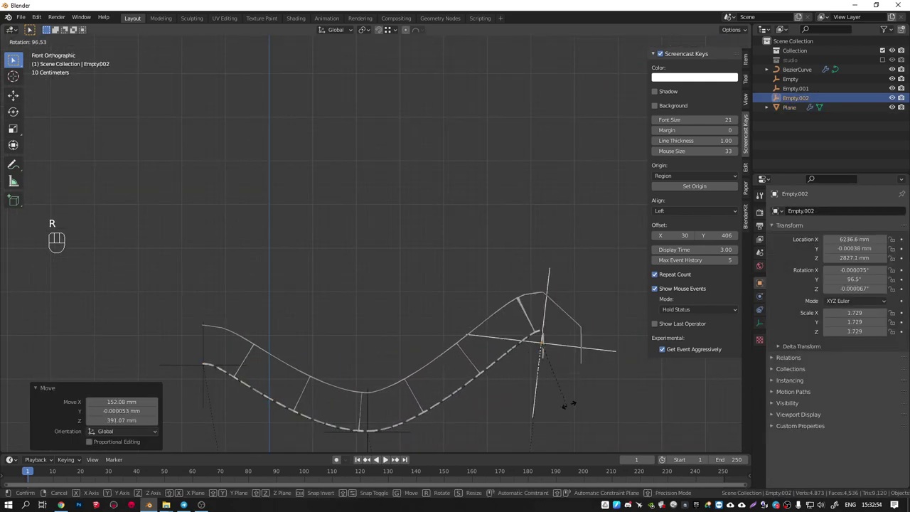
pyautogui.click(577, 311)
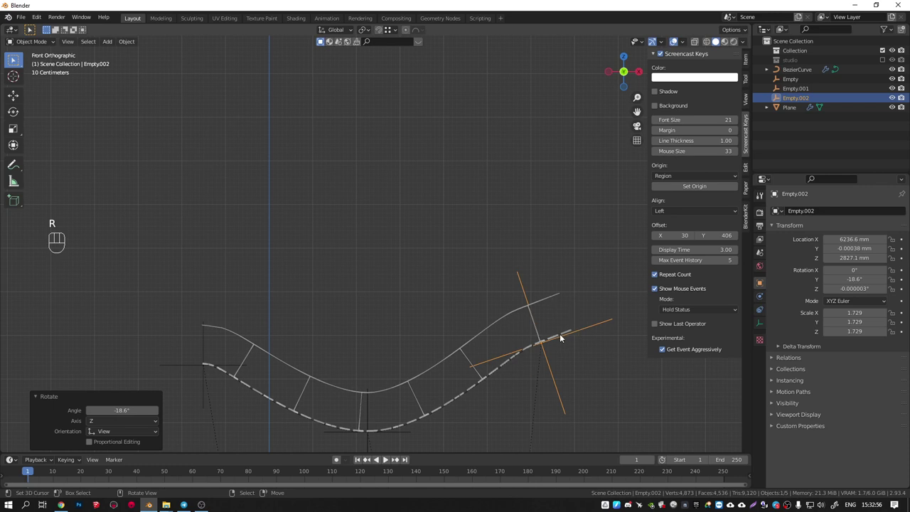
pyautogui.moveTo(520, 357); pyautogui.dragTo(503, 328)
pyautogui.press('KP_1')
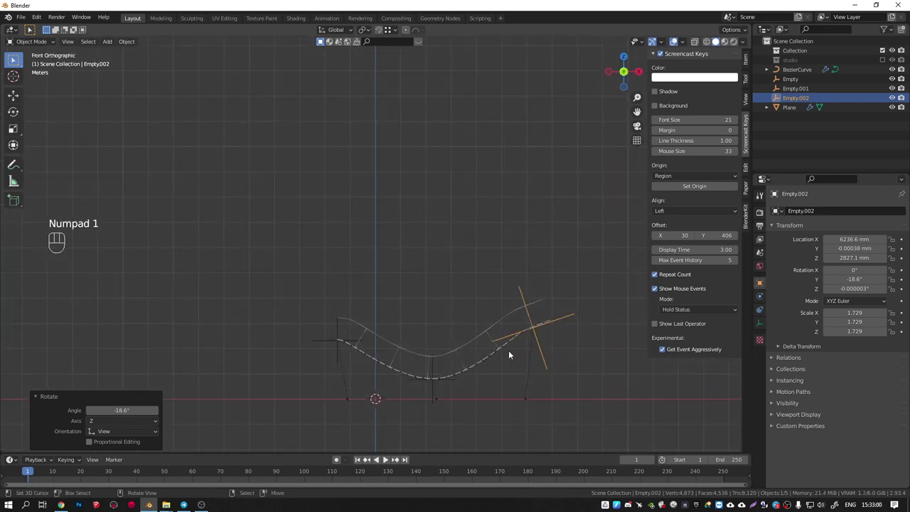
# Orbit to a perspective view of the bridge, then put BezierCurve back into edit mode.
pyautogui.moveTo(506, 325); pyautogui.dragTo(424, 335)
pyautogui.moveTo(384, 338); pyautogui.dragTo(466, 372)
pyautogui.moveTo(372, 347); pyautogui.dragTo(308, 335)
pyautogui.moveTo(339, 341); pyautogui.dragTo(455, 278)
pyautogui.moveTo(401, 324); pyautogui.dragTo(437, 349)
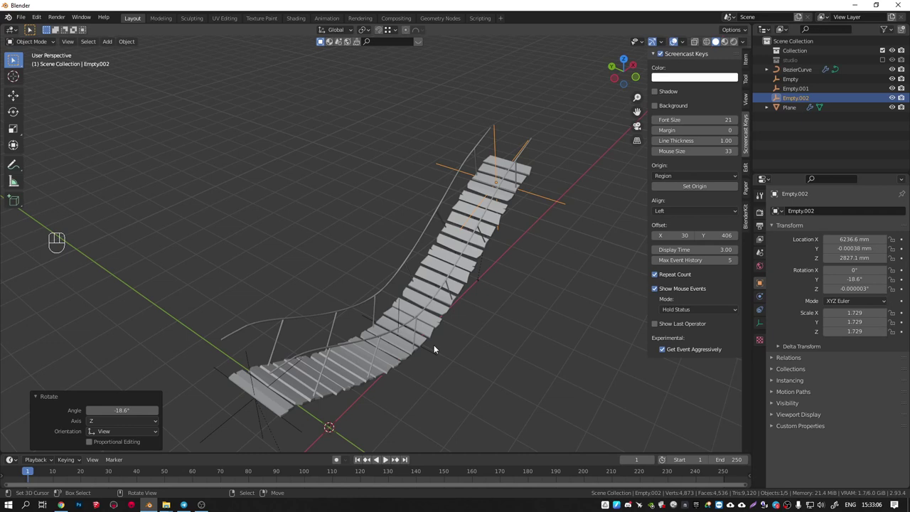
pyautogui.moveTo(435, 333); pyautogui.dragTo(424, 315)
pyautogui.press('Tab')
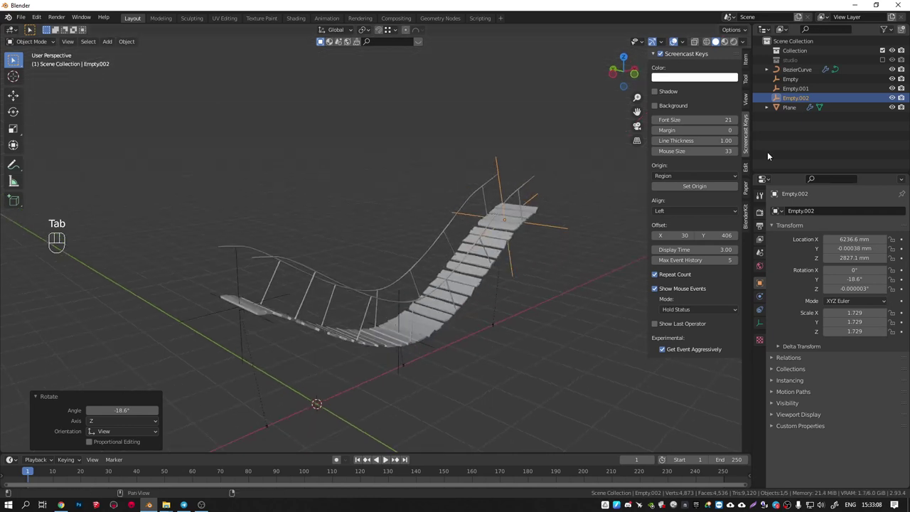
pyautogui.click(793, 72)
pyautogui.press('Tab')
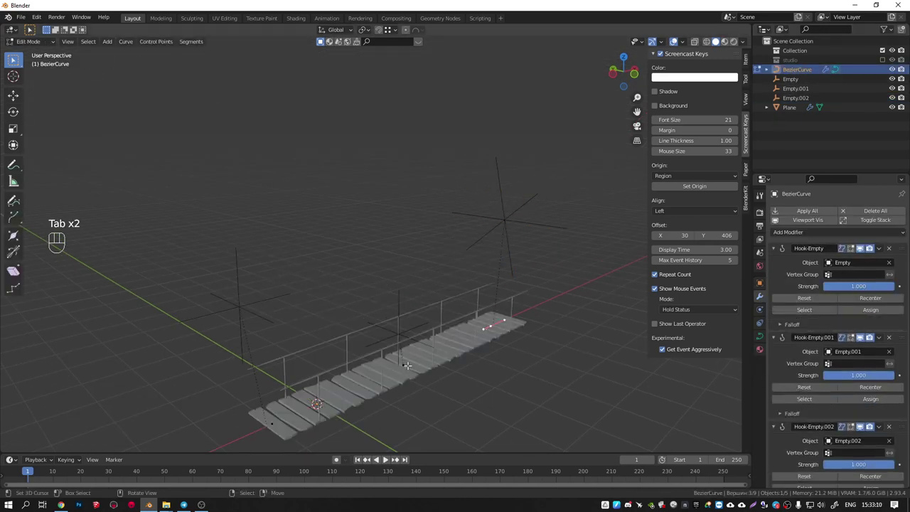
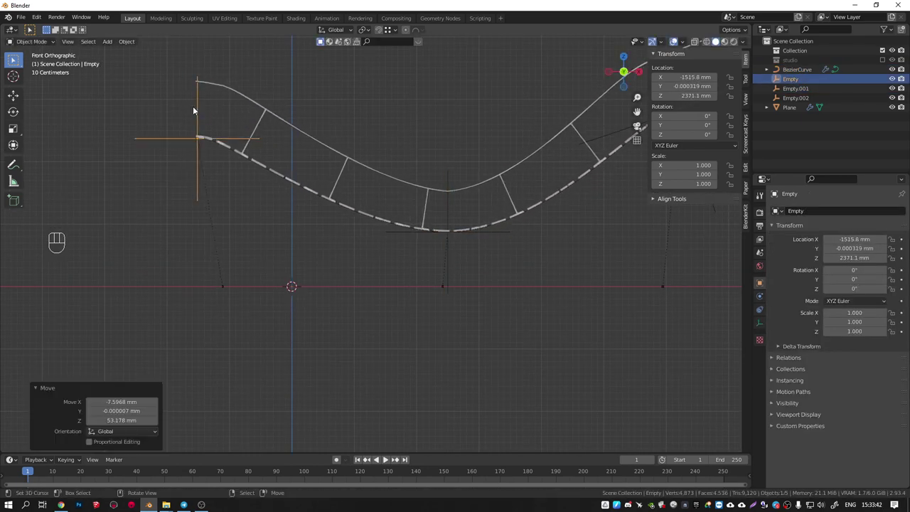
# In front view, rotate Empty.002 then clear its rotation to zero with Alt+R.
pyautogui.click(335, 197)
pyautogui.moveTo(377, 221); pyautogui.dragTo(365, 233)
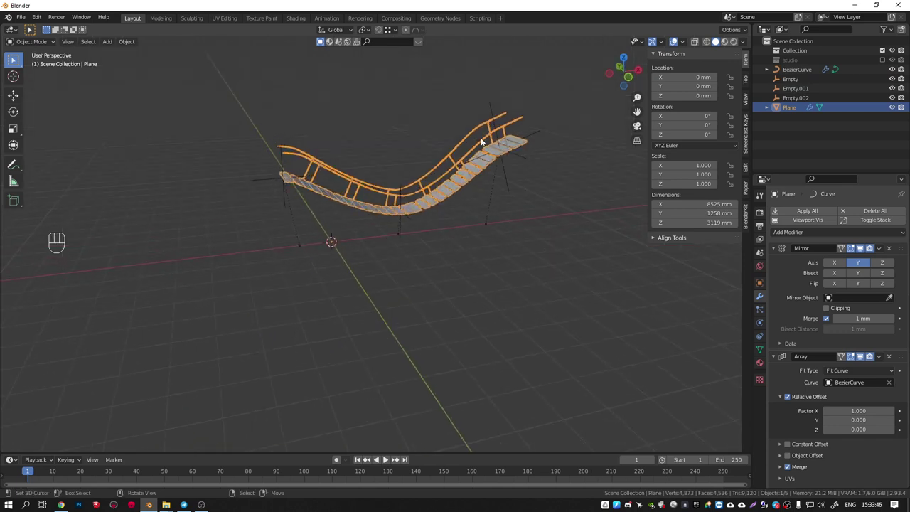
pyautogui.middleClick(500, 127)
pyautogui.press('KP_1')
pyautogui.click(551, 151)
pyautogui.press('r')
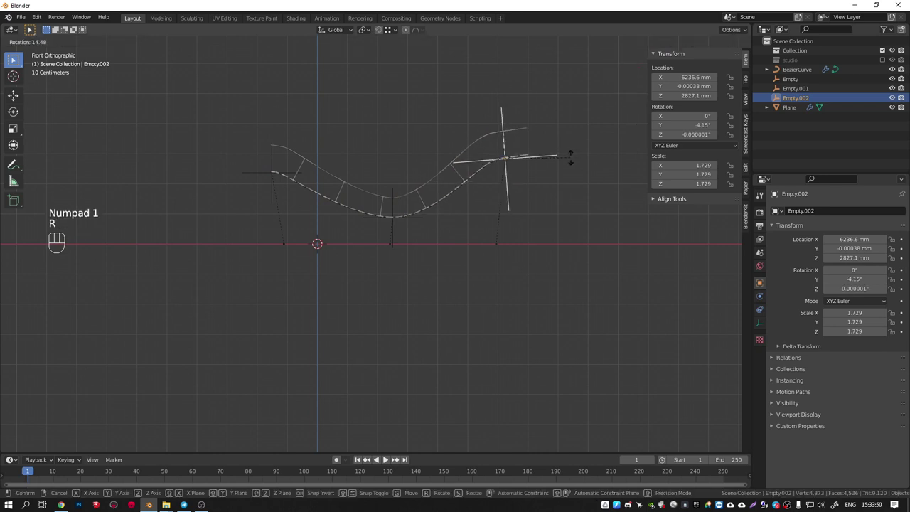
pyautogui.click(575, 162)
pyautogui.press('alt+r')
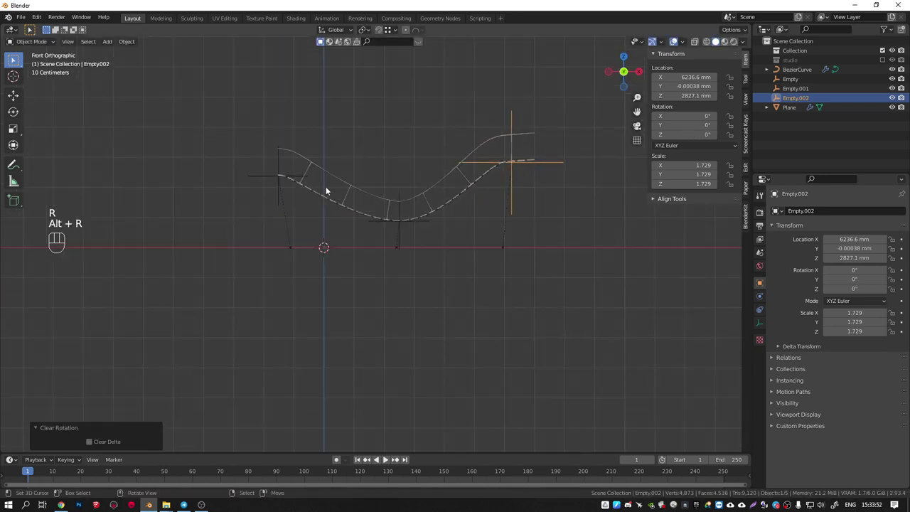
# Duplicate the bridge plank object in place as Plane.001.
pyautogui.click(295, 184)
pyautogui.press('shift+d')
pyautogui.click(361, 194)
# Remove the Array modifier from Plane.001, leaving one short bent section.
pyautogui.moveTo(312, 189); pyautogui.dragTo(349, 225)
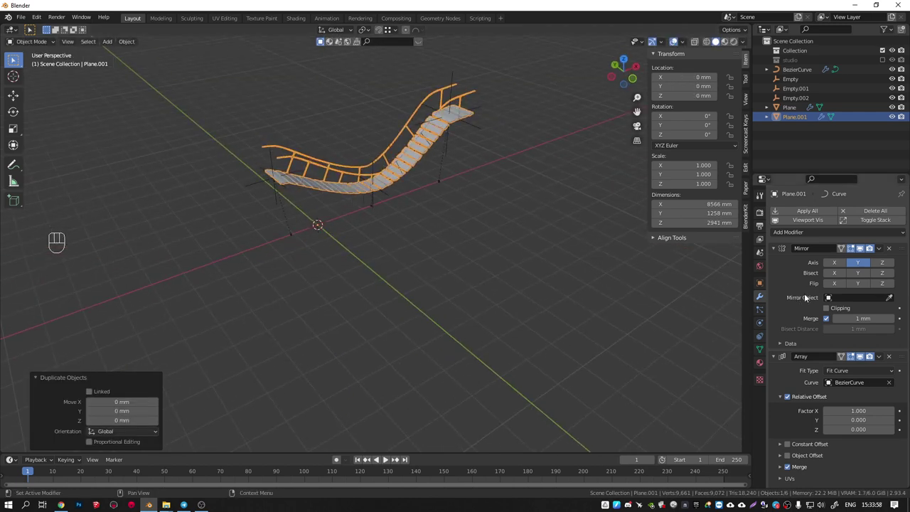
pyautogui.click(892, 362)
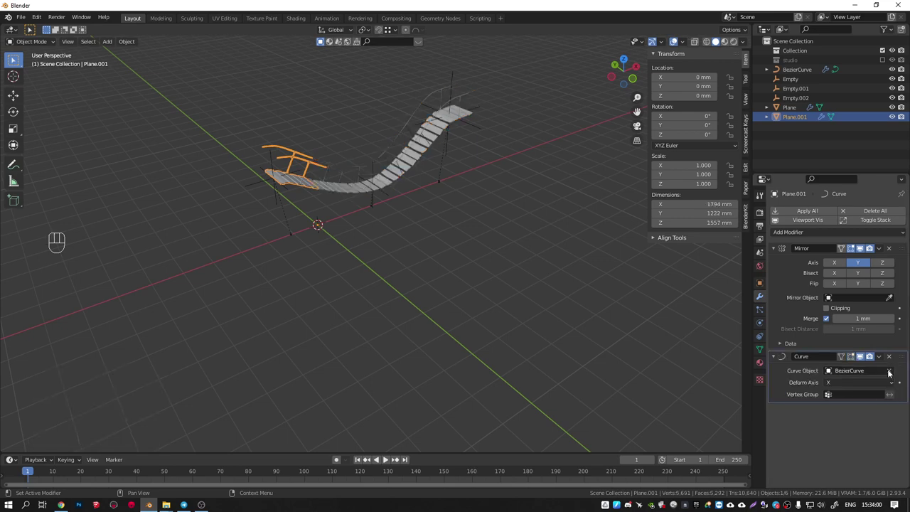
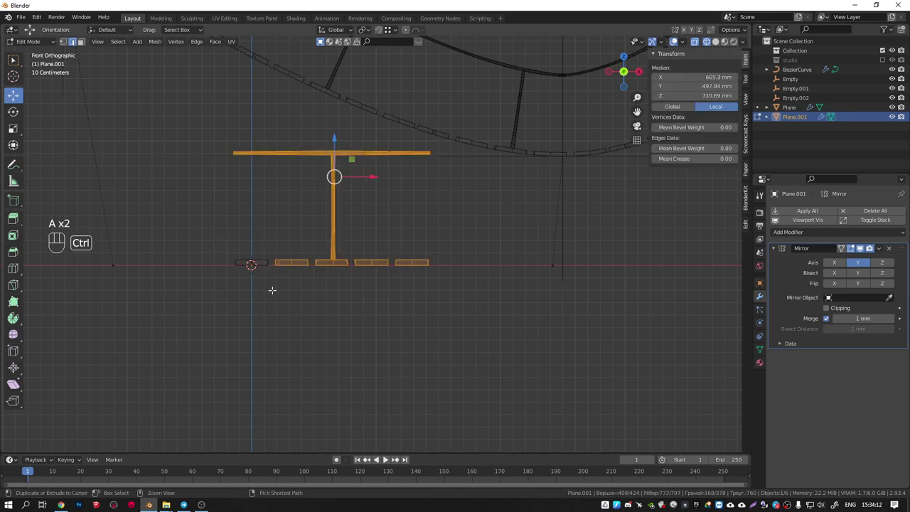
# Delete the plank geometry and add a scaled-down plane as a single post.
pyautogui.press('Delete')
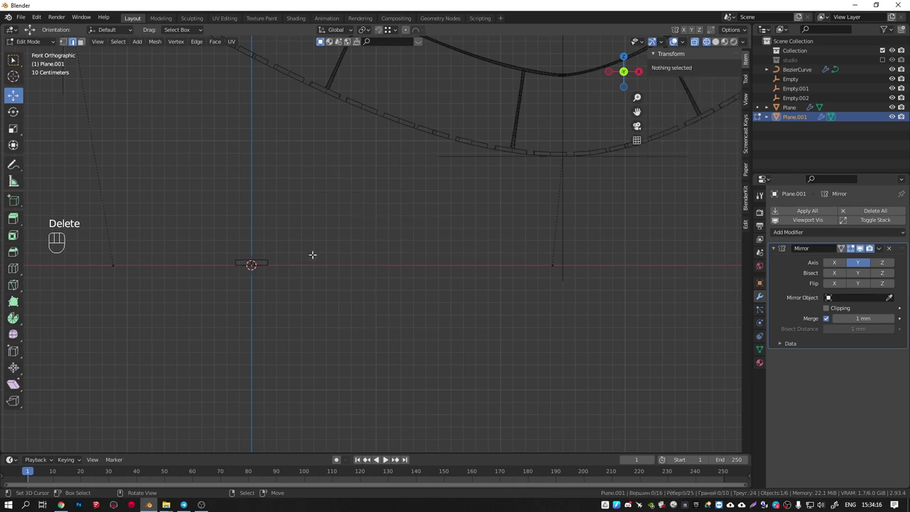
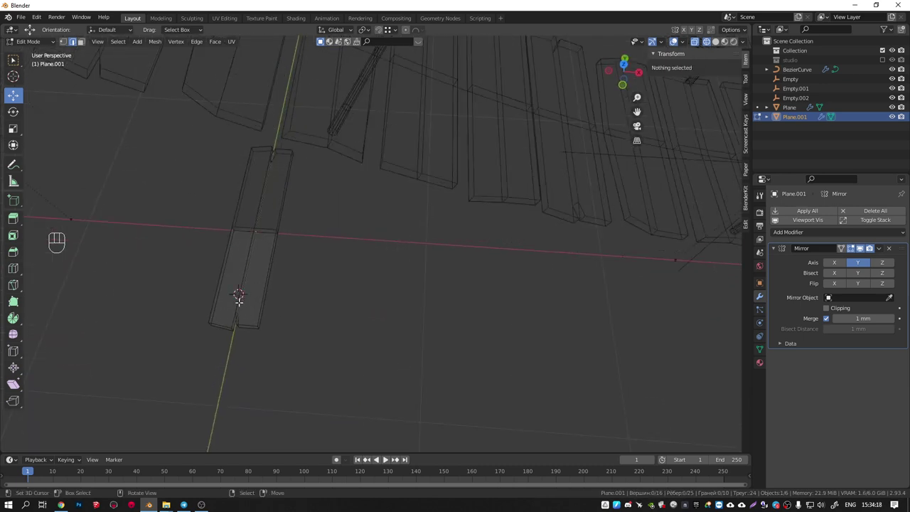
pyautogui.press('shift+a')
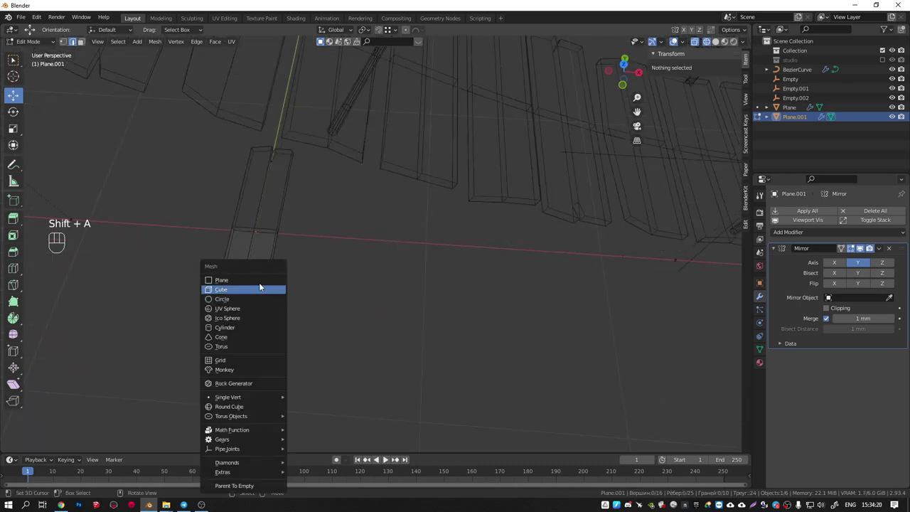
pyautogui.press('s')
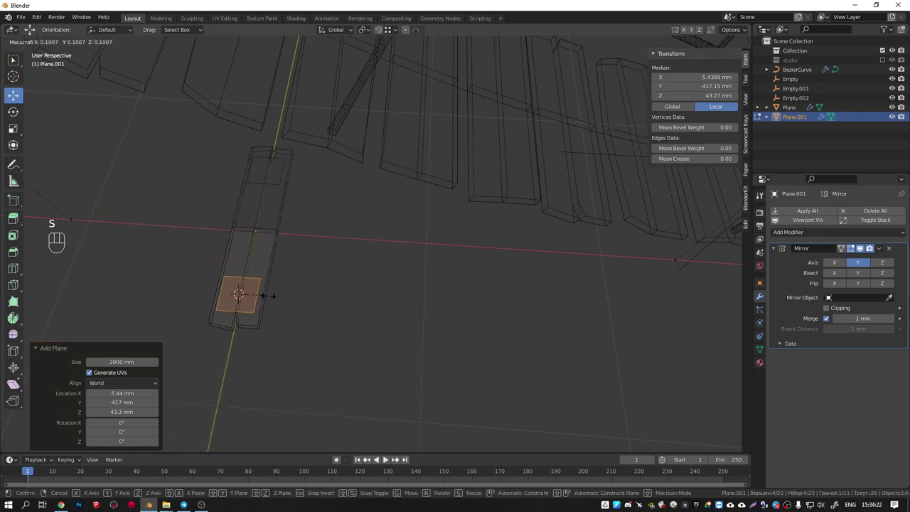
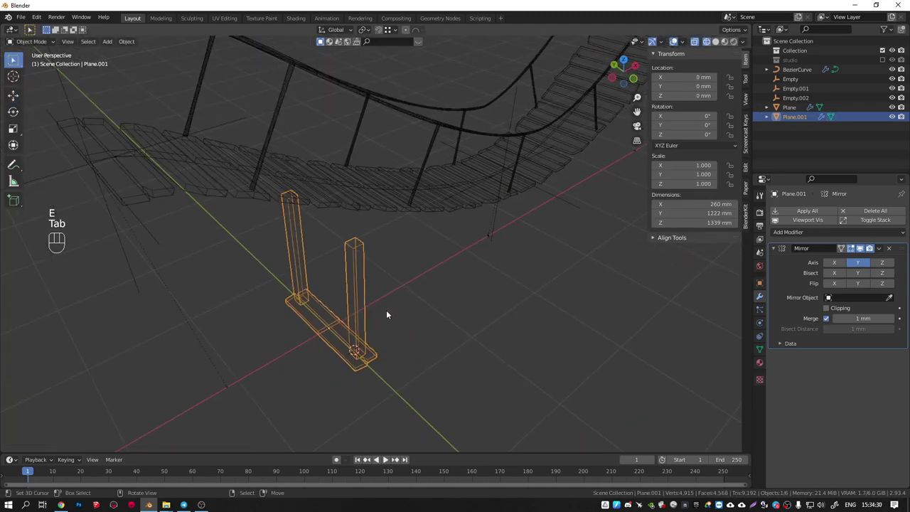
pyautogui.middleClick(380, 304)
pyautogui.moveTo(348, 305); pyautogui.dragTo(330, 296)
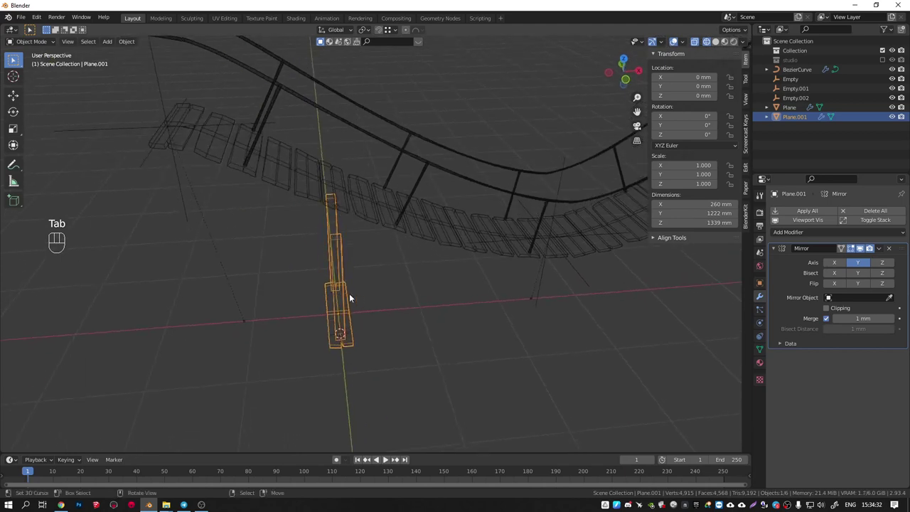
# Duplicate the post along X and place the copy beside the original.
pyautogui.press('shift+d')
pyautogui.press('x')
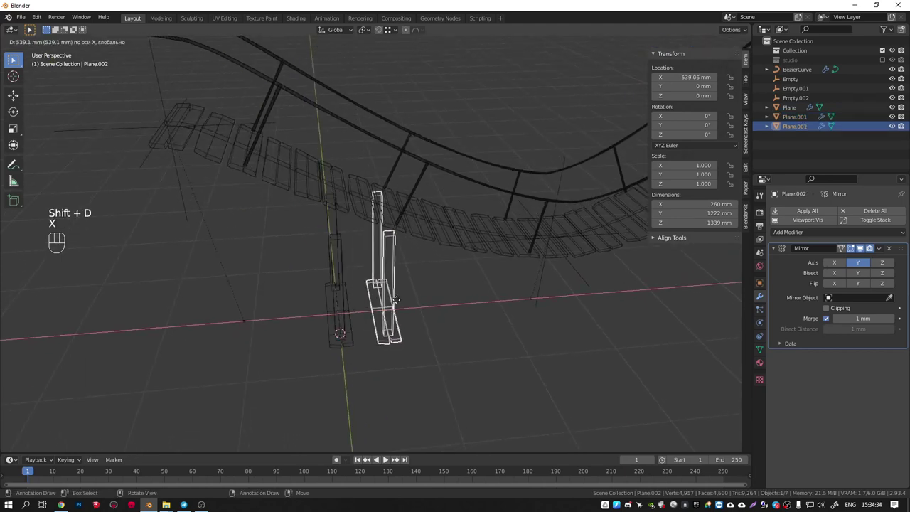
pyautogui.click(394, 305)
# Rename the first post 'start' and the second post 'end'.
pyautogui.click(344, 311)
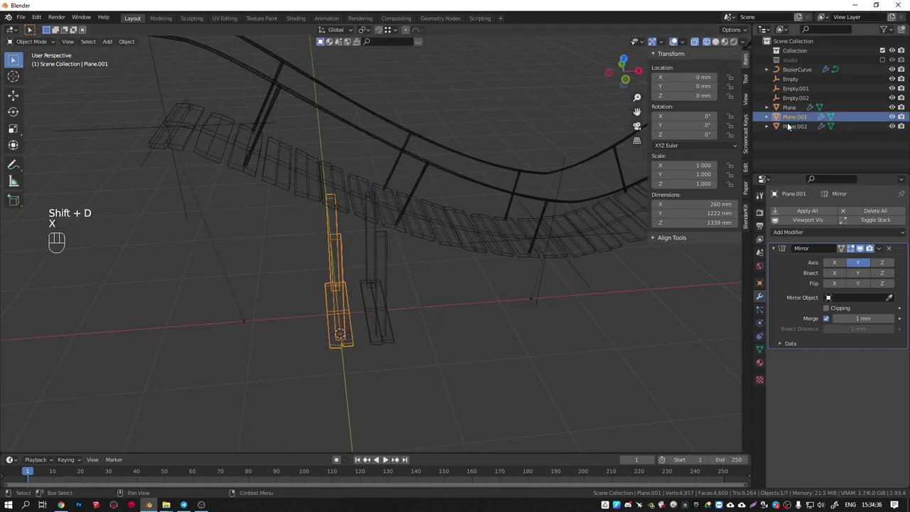
pyautogui.click(797, 116)
pyautogui.moveTo(797, 116); pyautogui.dragTo(533, 105)
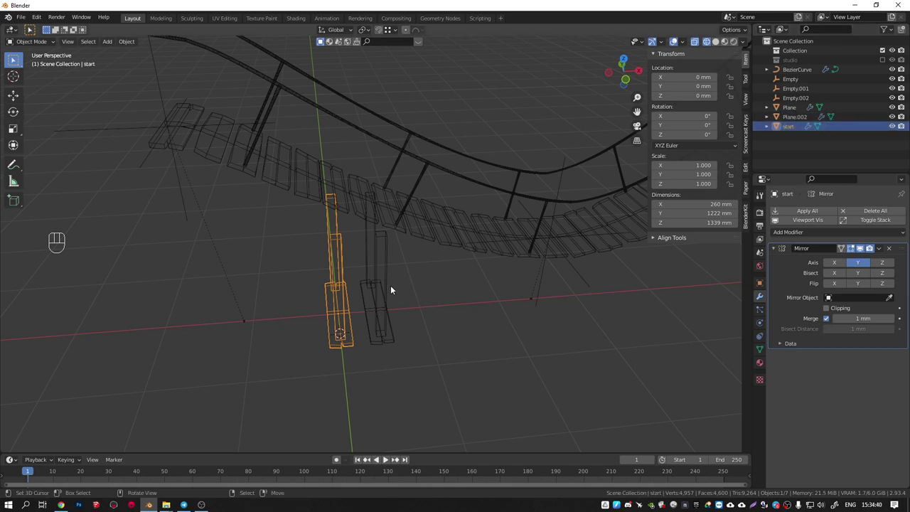
pyautogui.click(390, 293)
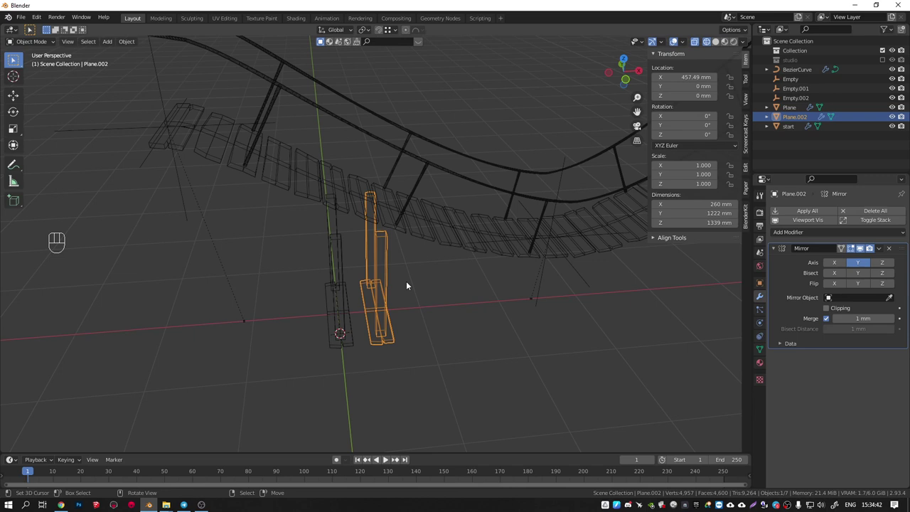
pyautogui.press('F2')
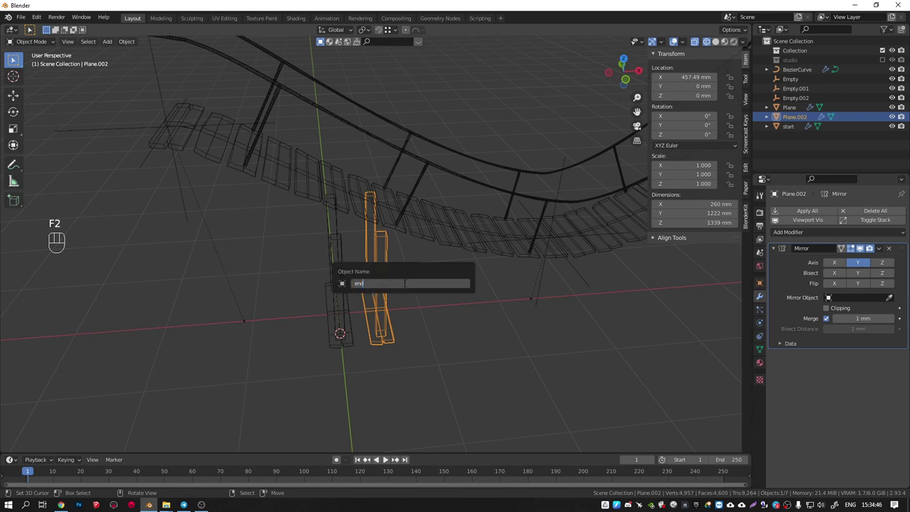
pyautogui.moveTo(378, 294); pyautogui.dragTo(377, 286)
pyautogui.click(348, 316)
# Set the bridge Array modifier's caps to 'start' and 'end', adding posts at both bridge ends.
pyautogui.click(443, 254)
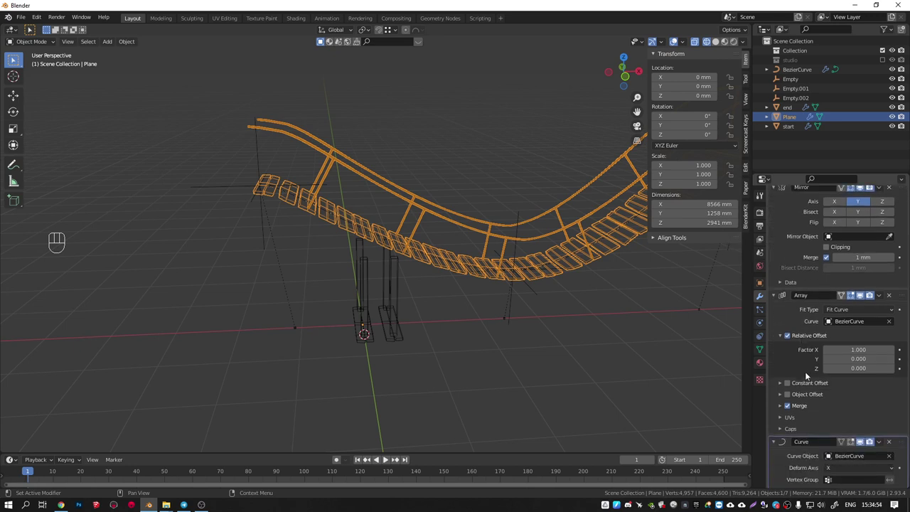
pyautogui.click(782, 433)
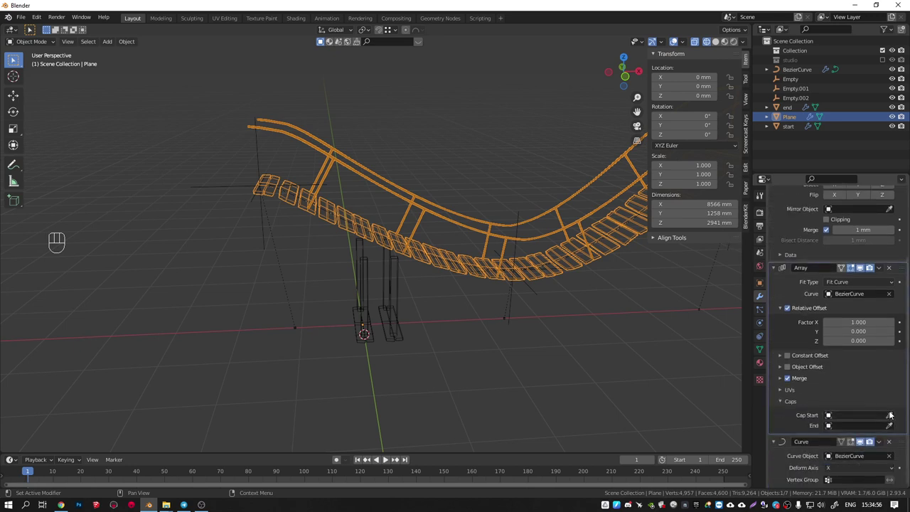
pyautogui.click(894, 418)
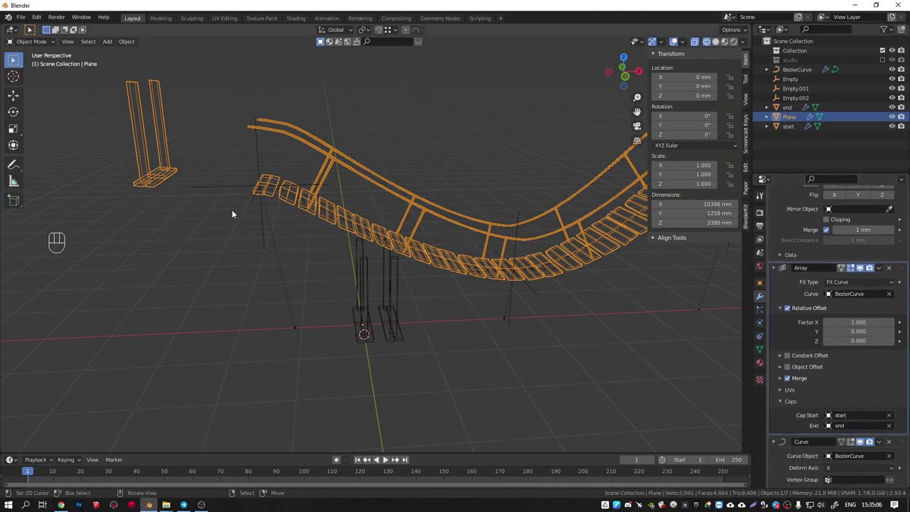
pyautogui.moveTo(438, 229); pyautogui.dragTo(381, 275)
pyautogui.moveTo(470, 236); pyautogui.dragTo(477, 229)
pyautogui.moveTo(330, 259); pyautogui.dragTo(465, 266)
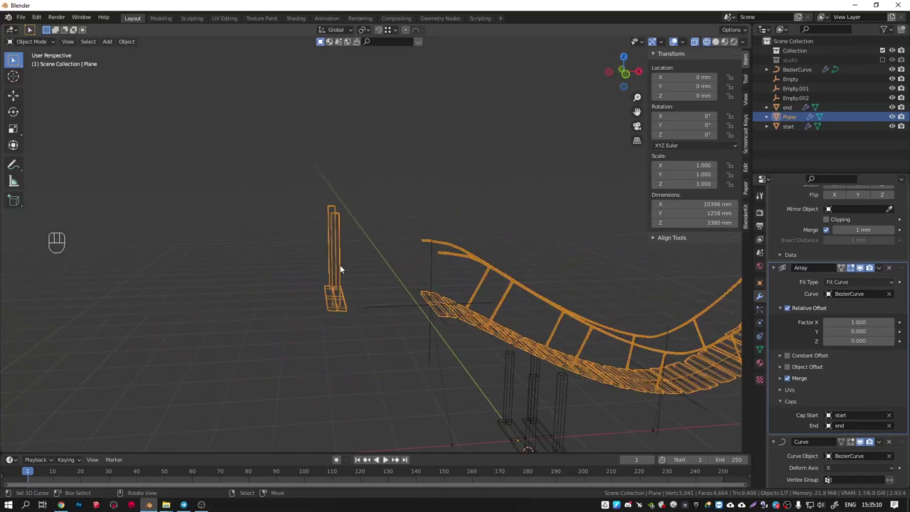
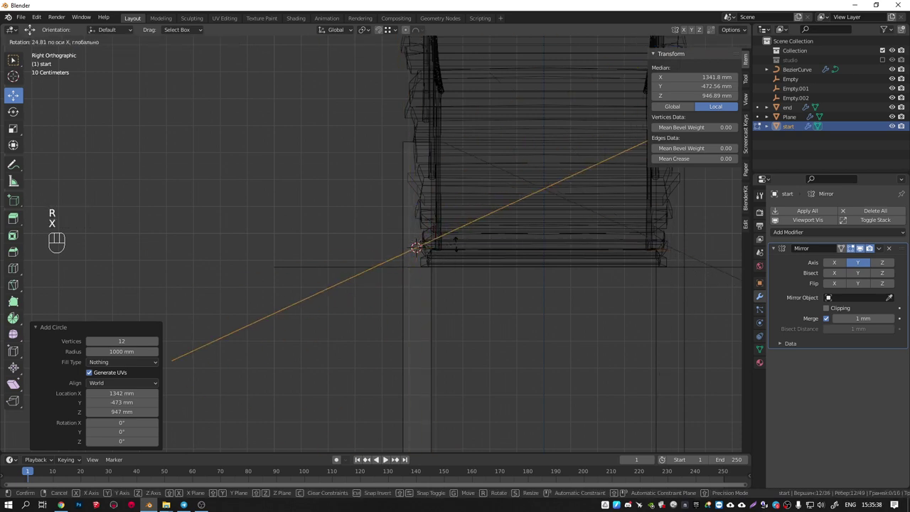
# Rotate the new circle 90° on Y and shrink it to peg size.
pyautogui.press('y')
pyautogui.press('KP_9')
pyautogui.press('KP_0')
pyautogui.press('KP_Enter')
pyautogui.press('s')
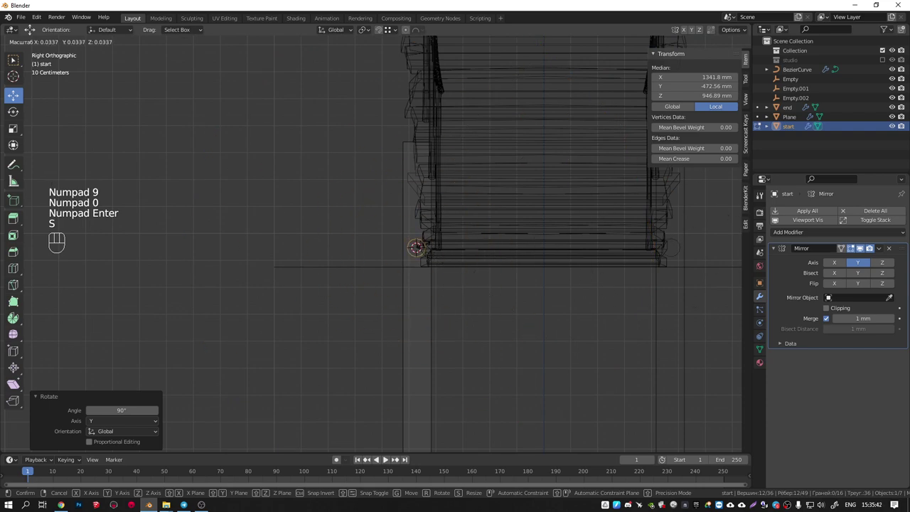
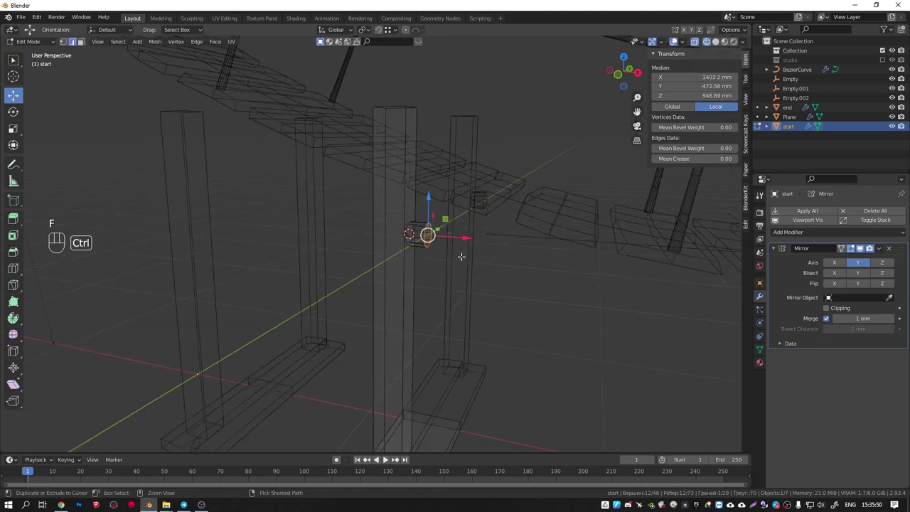
# Bevel the peg's geometry and return to editing the start post near the railing.
pyautogui.press('ctrl+b')
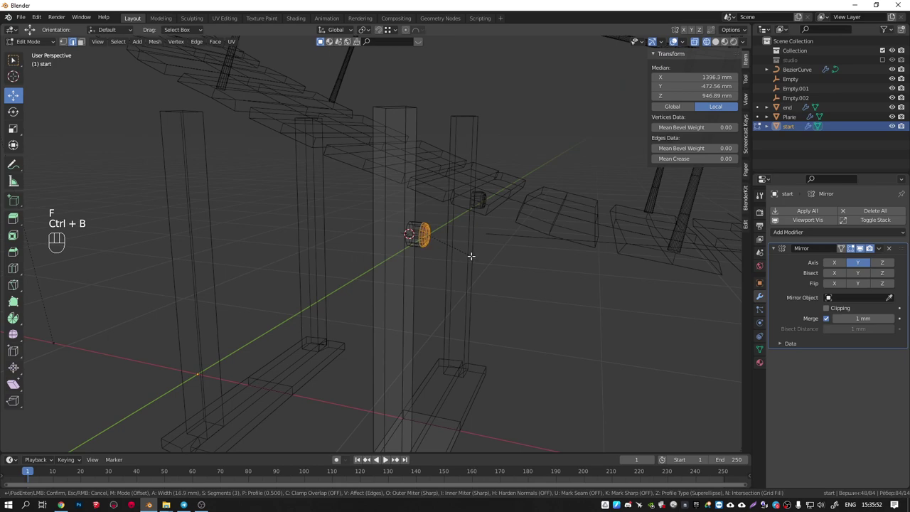
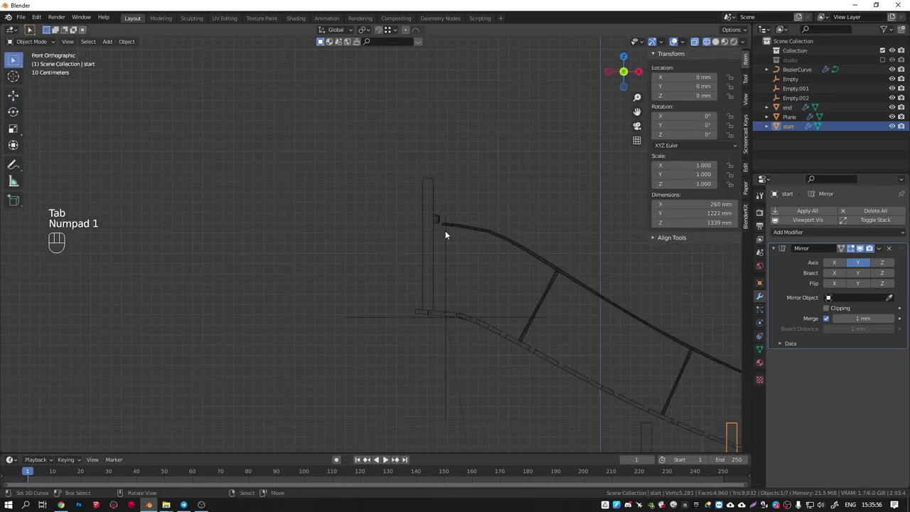
pyautogui.moveTo(534, 286); pyautogui.dragTo(386, 189)
pyautogui.press('Tab')
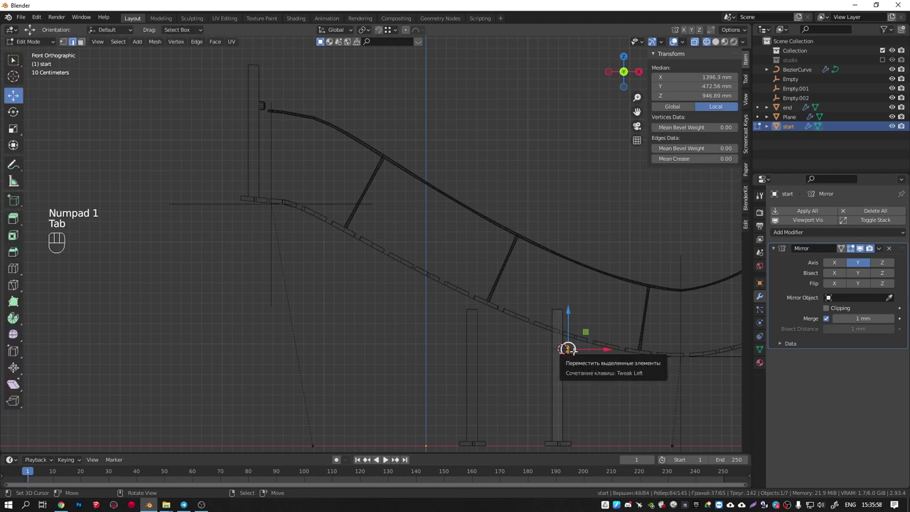
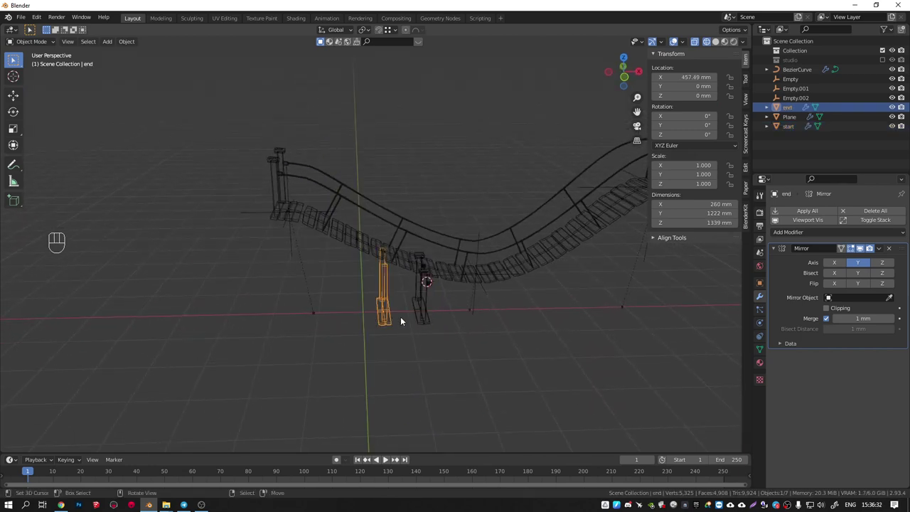
# Mirror the duplicated start post's geometry across the X axis to form the end post.
pyautogui.press('Delete')
pyautogui.click(426, 321)
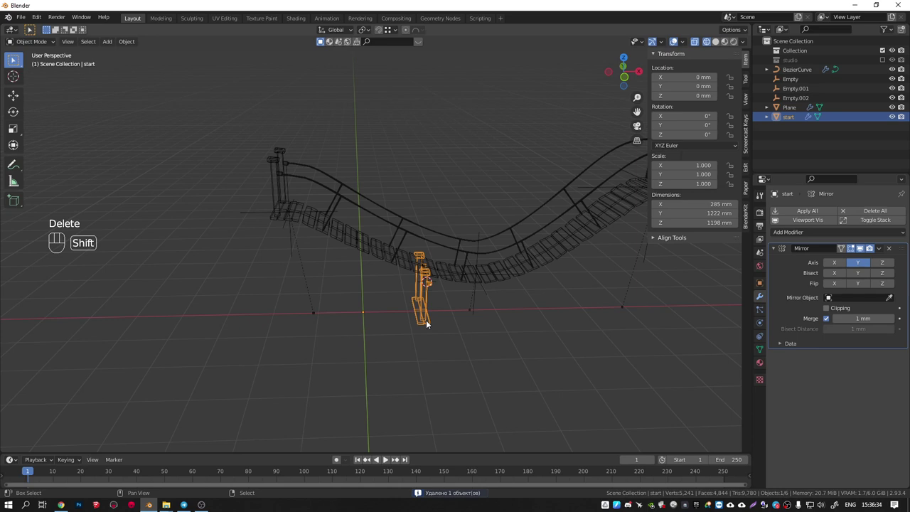
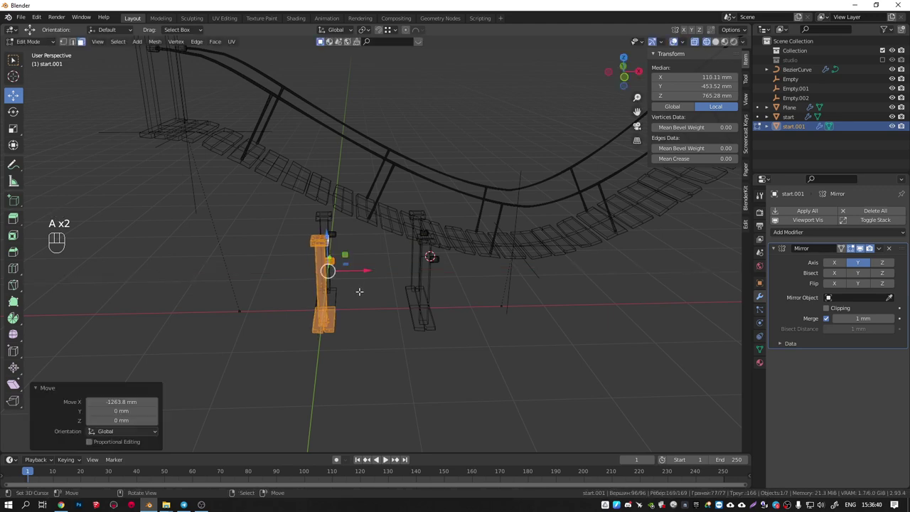
pyautogui.press('ctrl+m')
pyautogui.press('x')
pyautogui.press('Return')
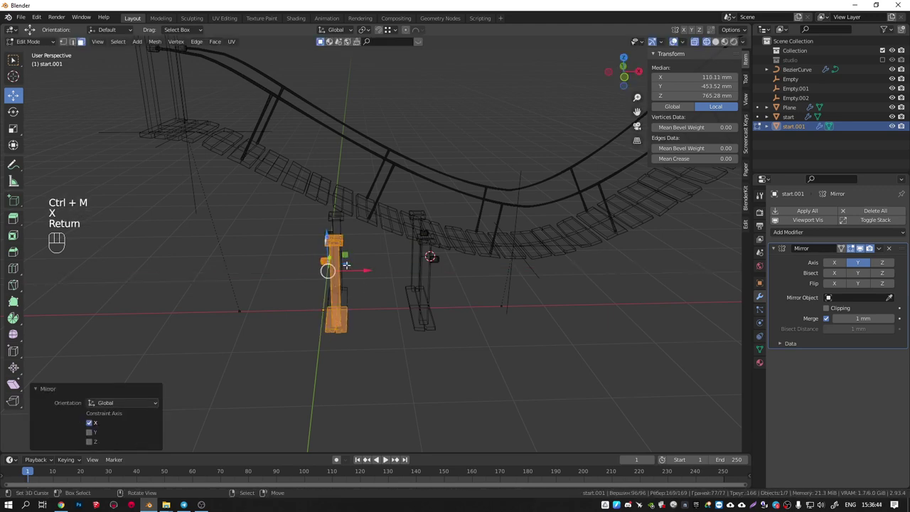
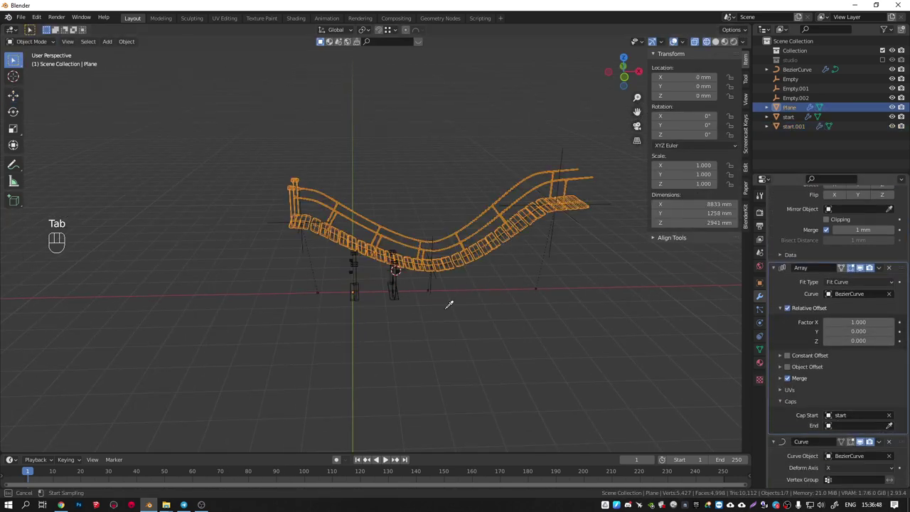
# Adjust the copied post start.001, show the bridge in solid shading, and select both posts.
pyautogui.middleClick(553, 184)
pyautogui.moveTo(351, 283); pyautogui.dragTo(363, 280)
pyautogui.press('KP_1')
pyautogui.click(347, 280)
pyautogui.press('Tab')
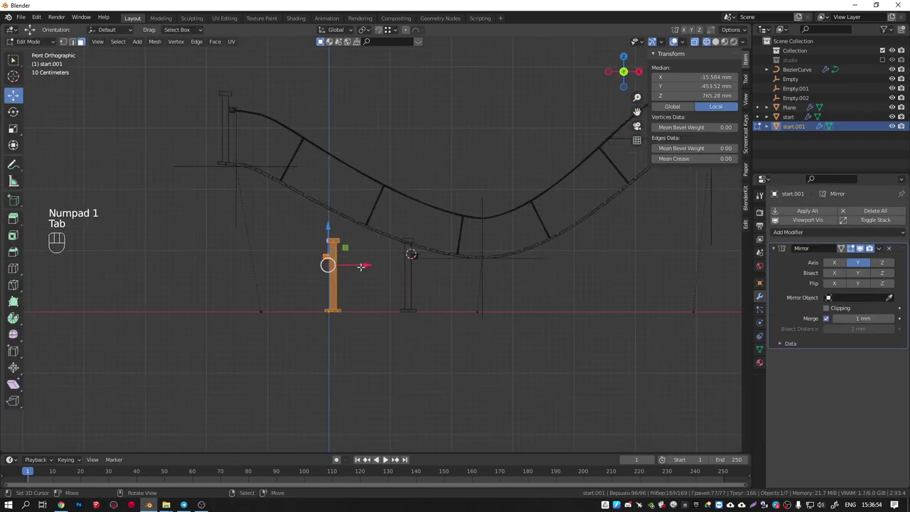
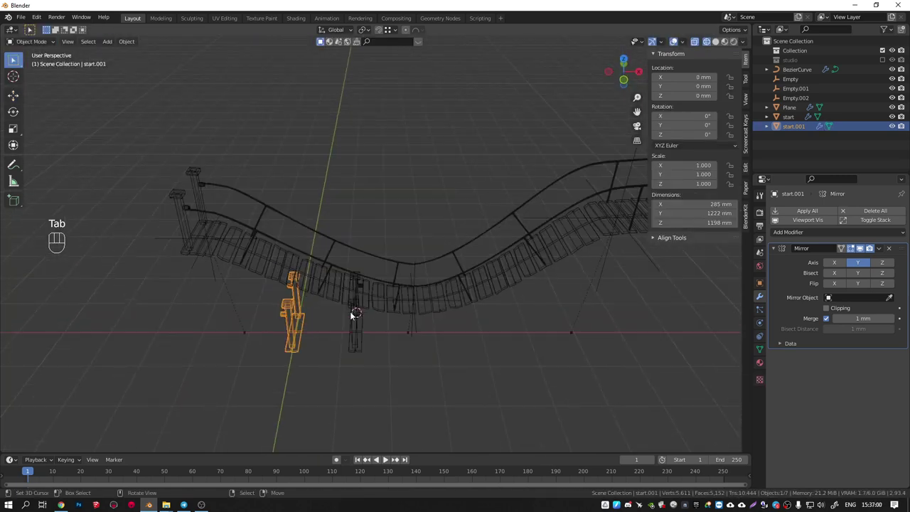
pyautogui.press('shift+z')
pyautogui.moveTo(372, 272); pyautogui.dragTo(404, 262)
pyautogui.click(390, 320)
pyautogui.click(340, 332)
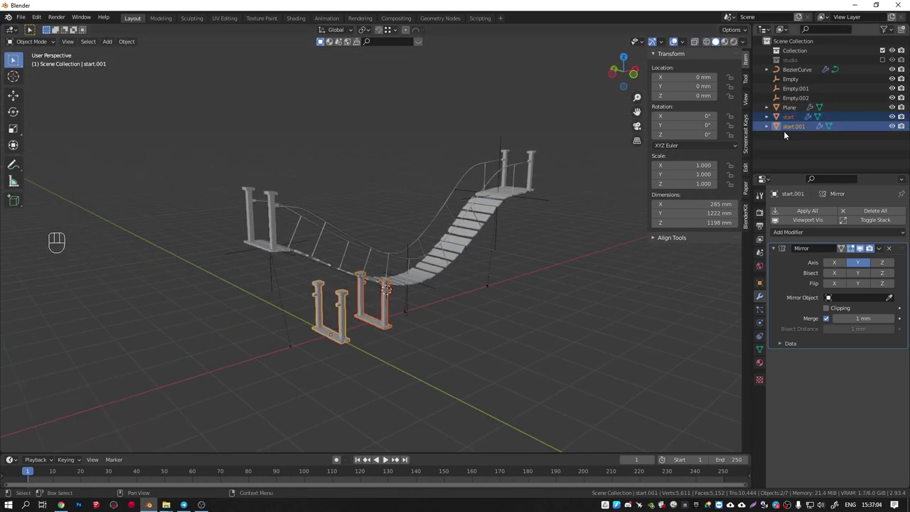
# Move both posts into a new hidden collection 'hide' and enlarge a hook empty.
pyautogui.press('m')
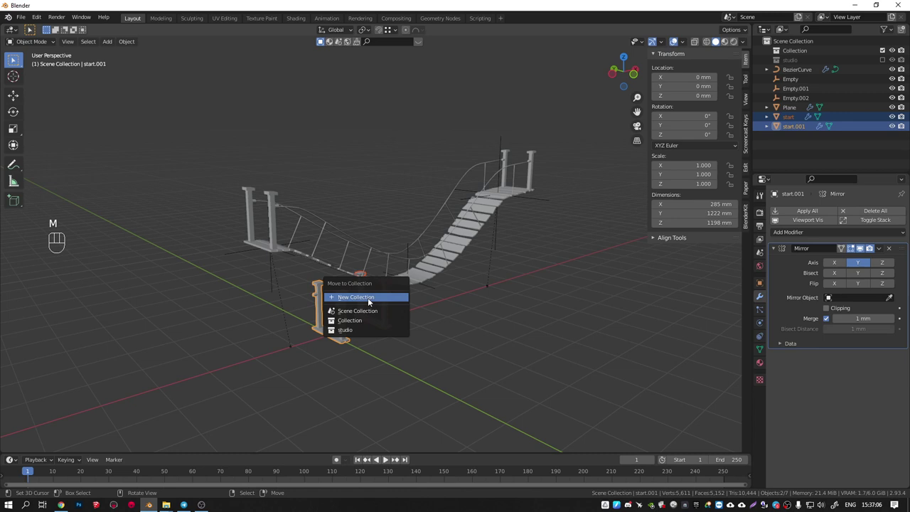
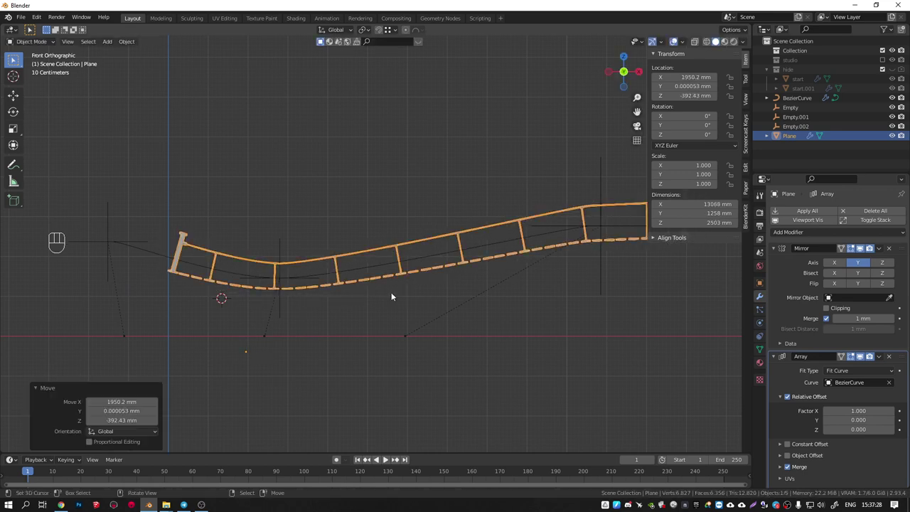
pyautogui.press('ctrl+z')
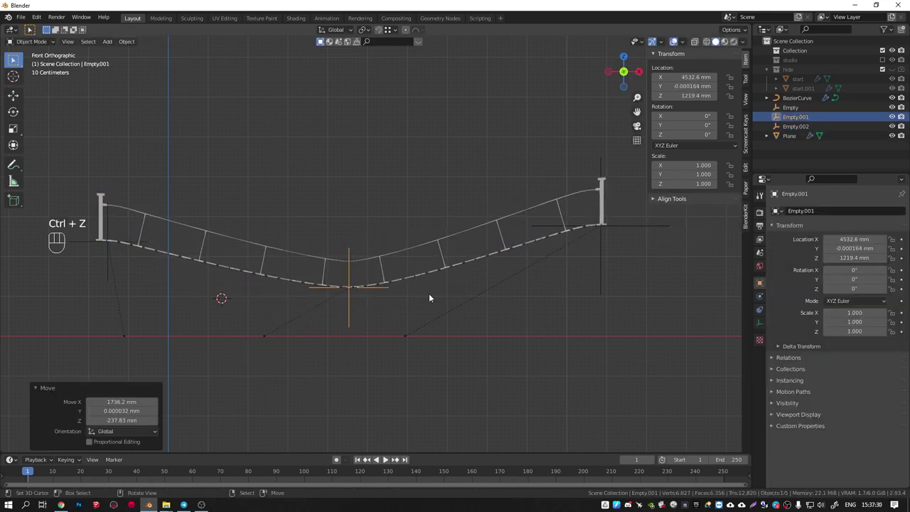
pyautogui.press('s')
pyautogui.click(490, 295)
pyautogui.moveTo(296, 228); pyautogui.dragTo(345, 248)
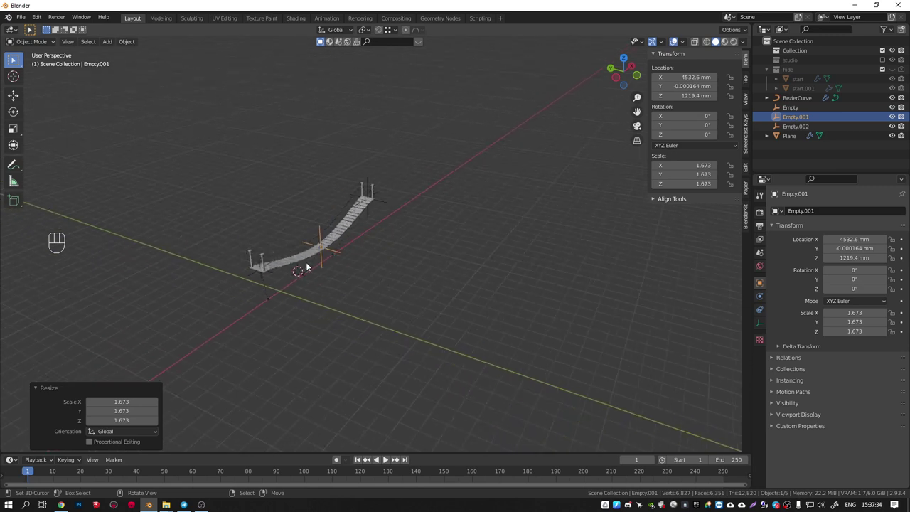
# Group the curve, three empties and Plane into a new collection 'bridg'.
pyautogui.moveTo(249, 264); pyautogui.dragTo(427, 311)
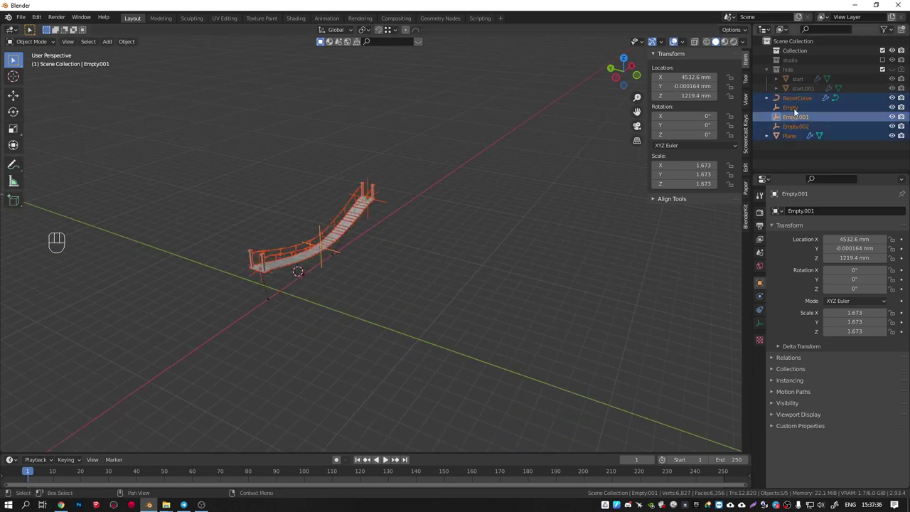
pyautogui.press('m')
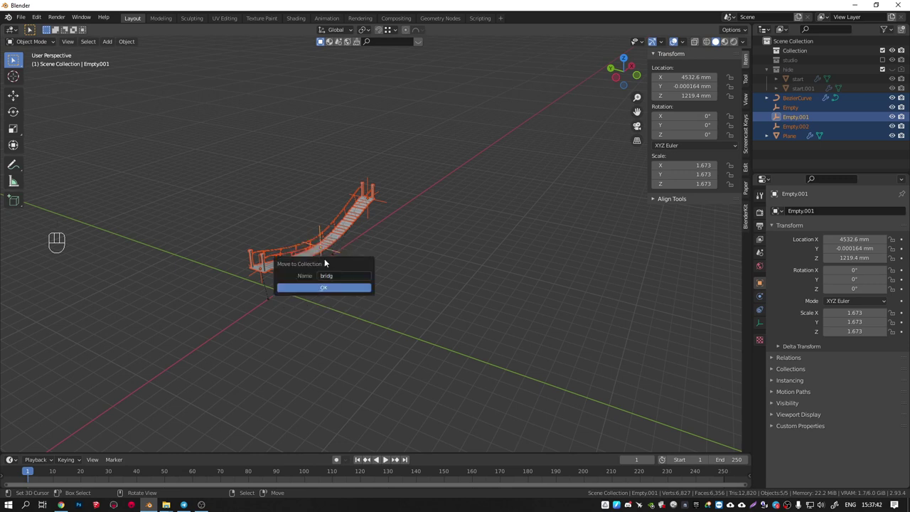
pyautogui.middleClick(394, 250)
pyautogui.click(384, 244)
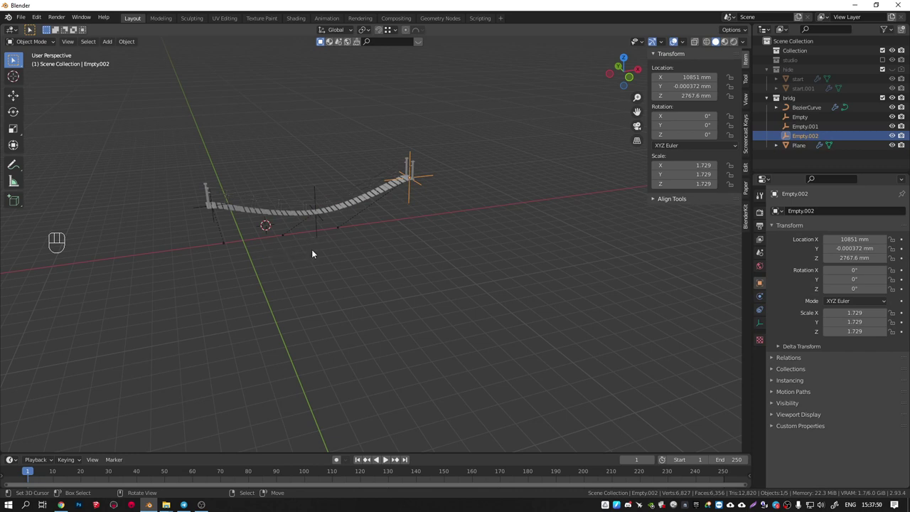
# Add a circle empty at the scene origin and scale it up to about 3.
pyautogui.press('shift+a')
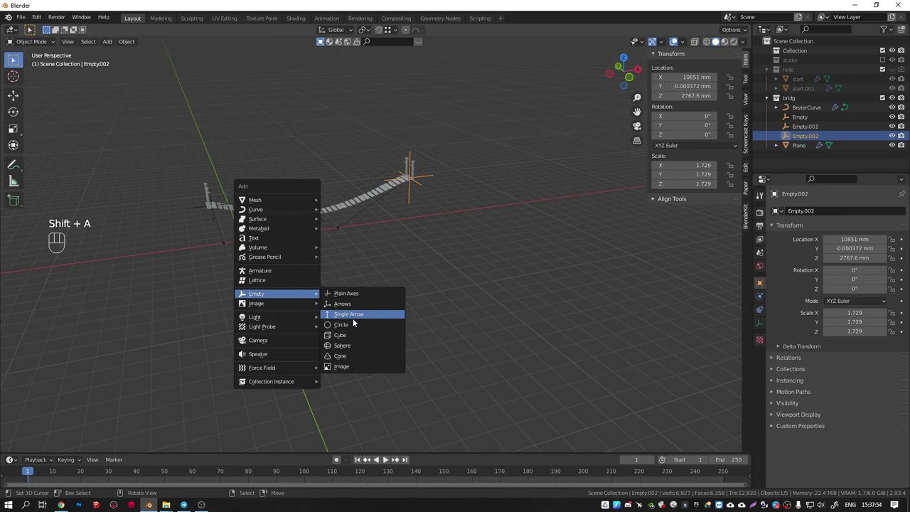
pyautogui.press('ctrl+z')
pyautogui.press('shift+c')
pyautogui.press('KP_7')
pyautogui.press('shift+a')
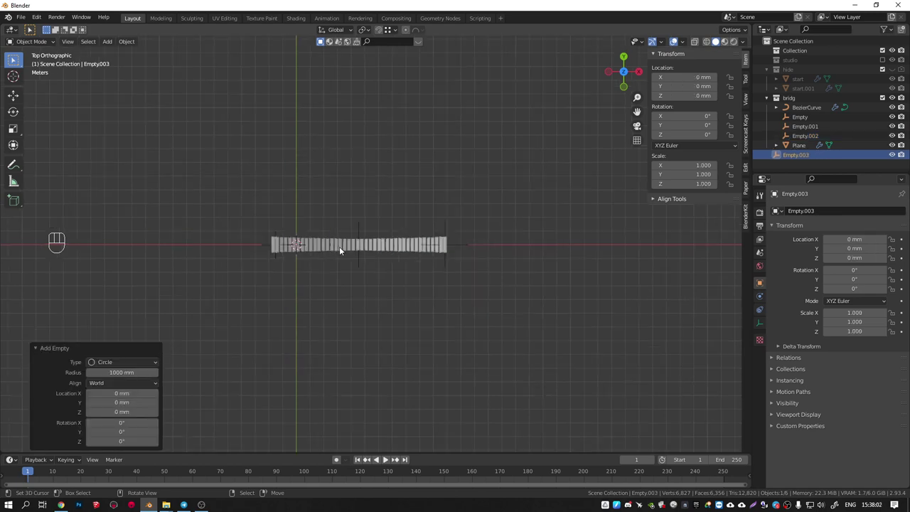
pyautogui.press('s')
pyautogui.click(434, 210)
# Rotate the circle empty 90 degrees about X so it stands upright.
pyautogui.press('r')
pyautogui.press('x')
pyautogui.press('KP_9')
pyautogui.press('KP_0')
pyautogui.press('KP_Enter')
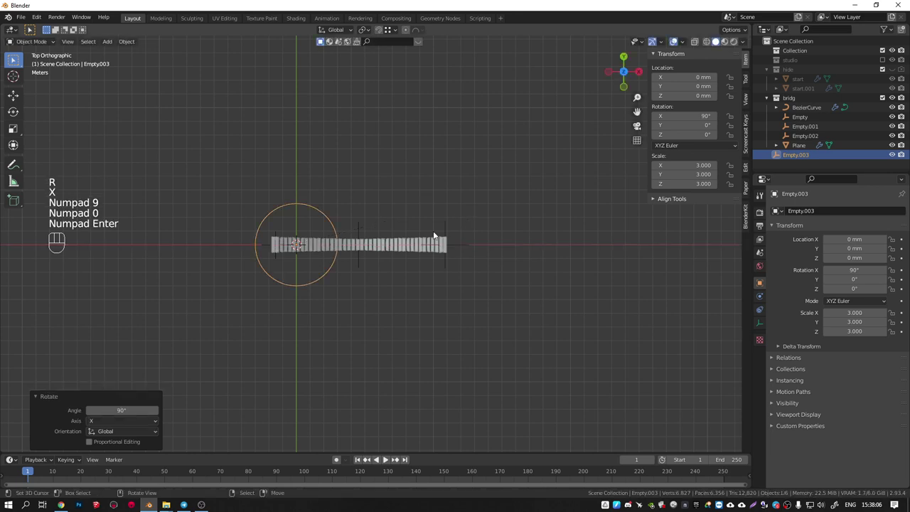
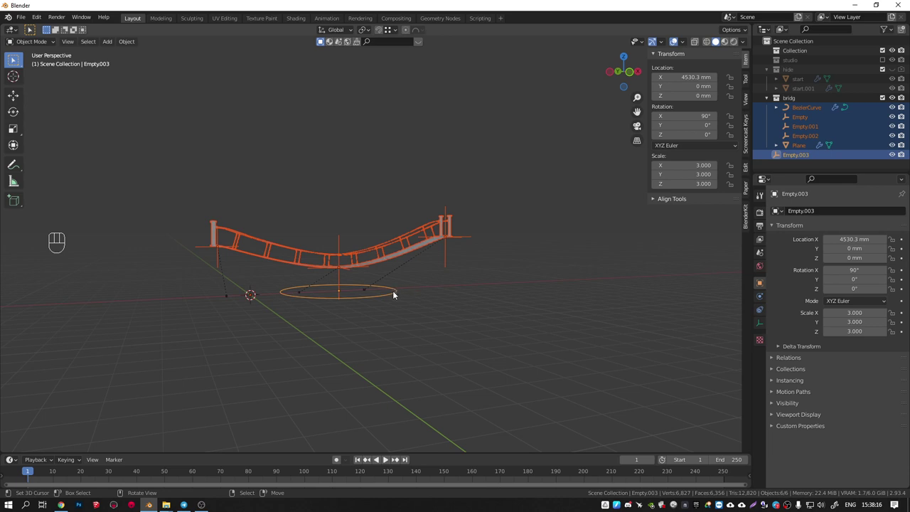
# Parent the bridge objects to the circle, rescale it, and lower far-end hook Empty.002.
pyautogui.doubleClick(389, 299)
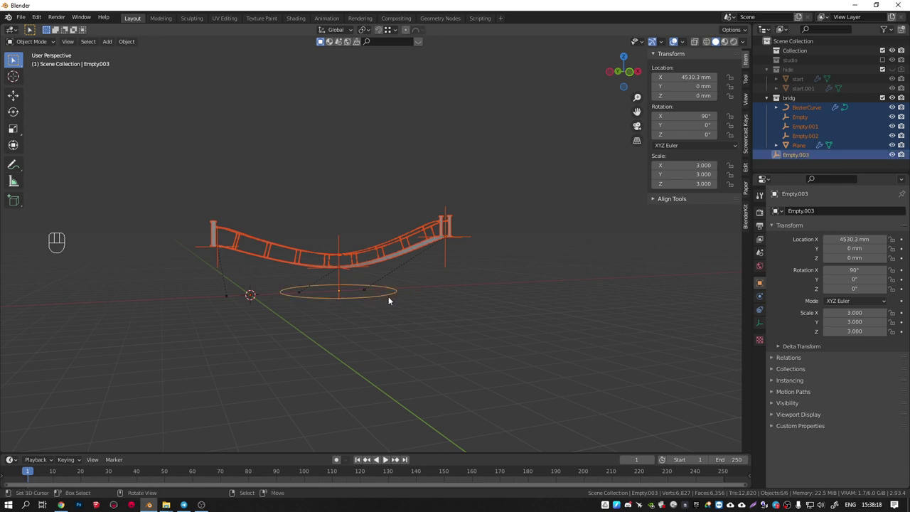
pyautogui.press('ctrl+p')
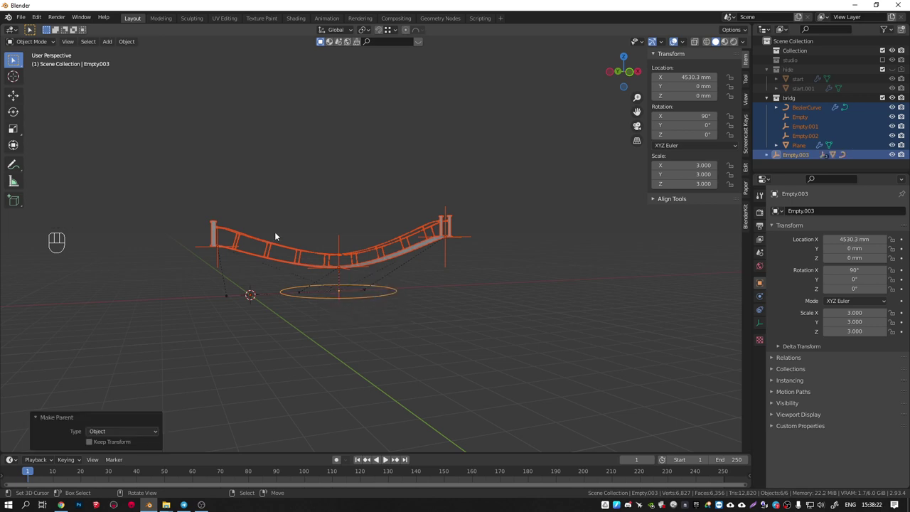
pyautogui.middleClick(354, 281)
pyautogui.click(348, 303)
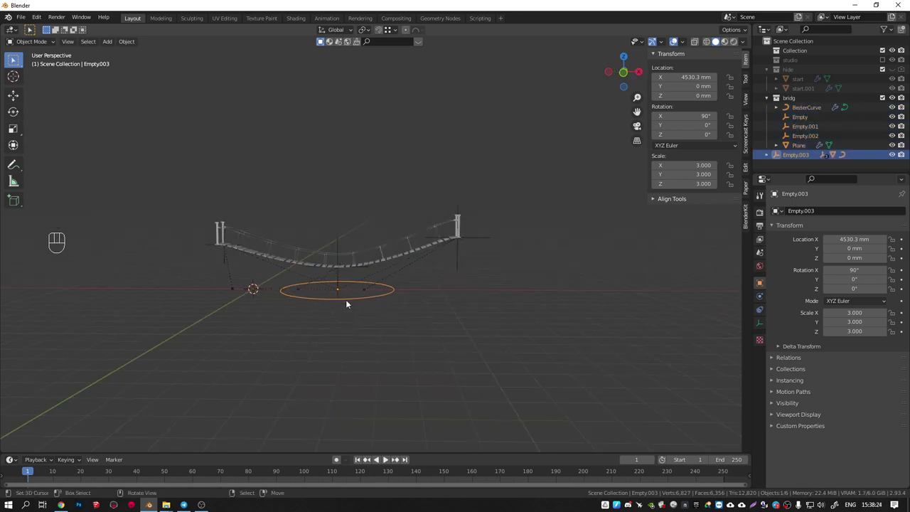
pyautogui.press('s')
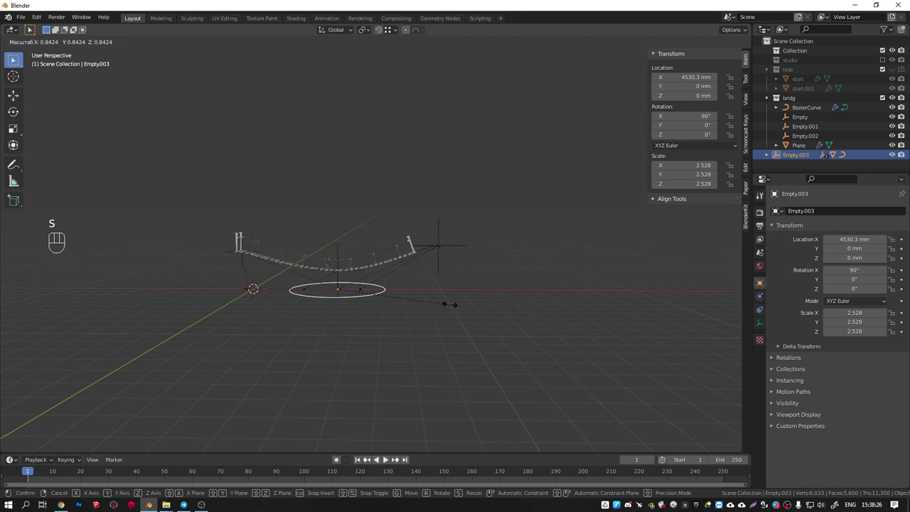
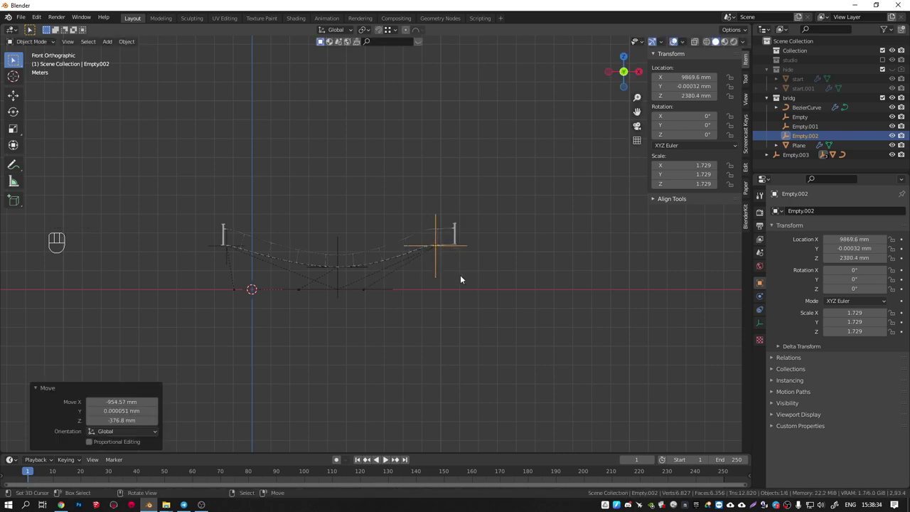
pyautogui.moveTo(440, 219); pyautogui.dragTo(431, 225)
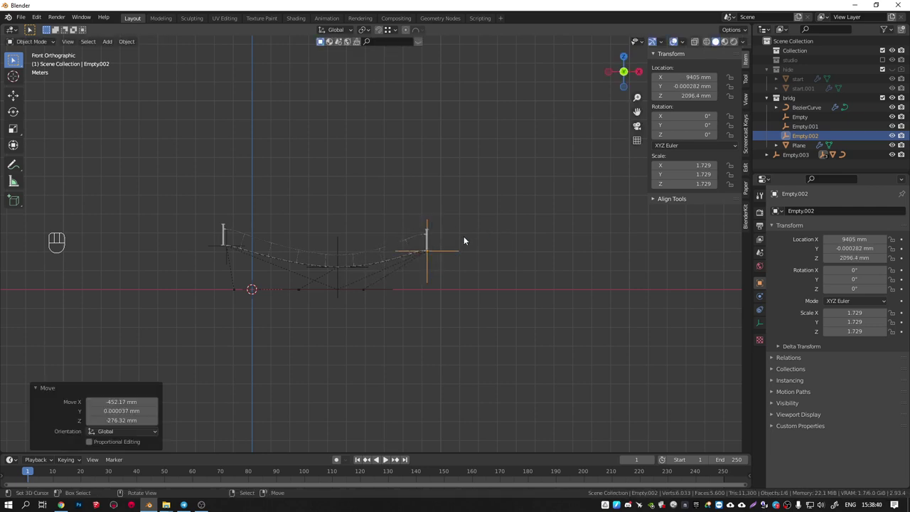